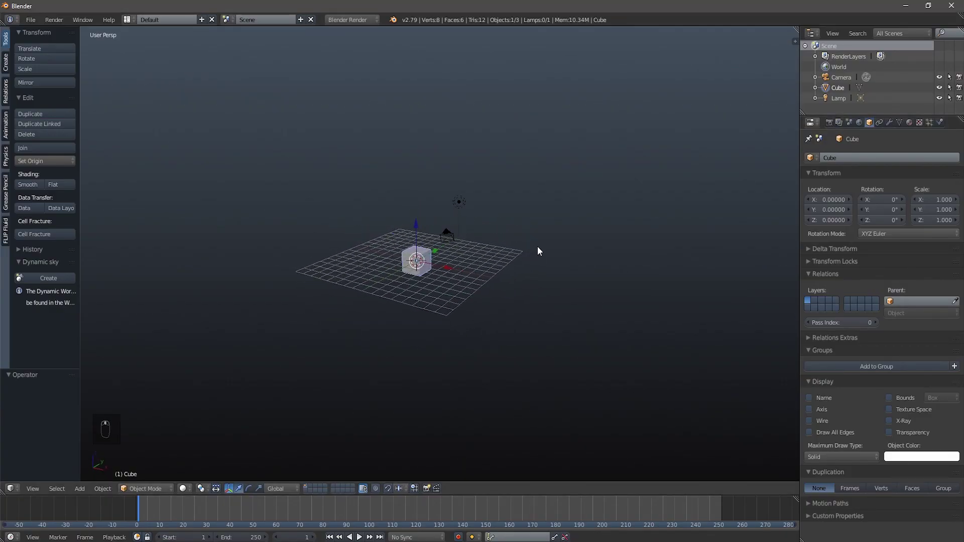
# - Scale the cube by 8 and raise it 8 units along Z so it rests on the grid
pyautogui.middleClick(360, 276)
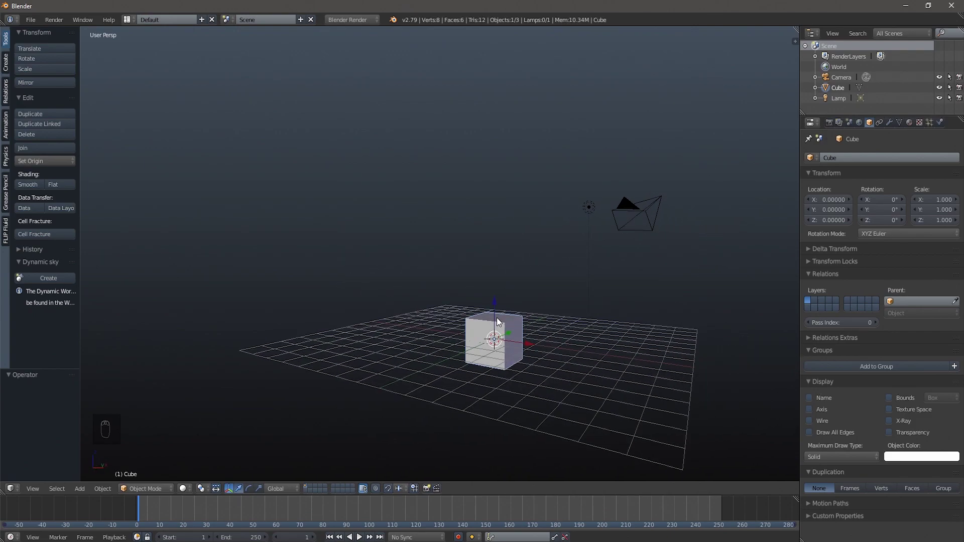
pyautogui.moveTo(499, 319); pyautogui.dragTo(410, 297)
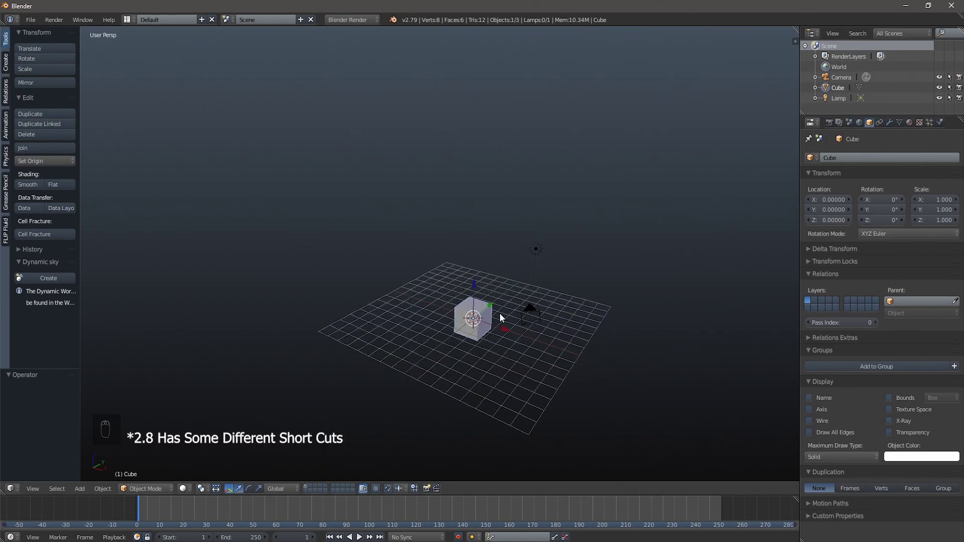
pyautogui.moveTo(405, 341); pyautogui.dragTo(520, 315)
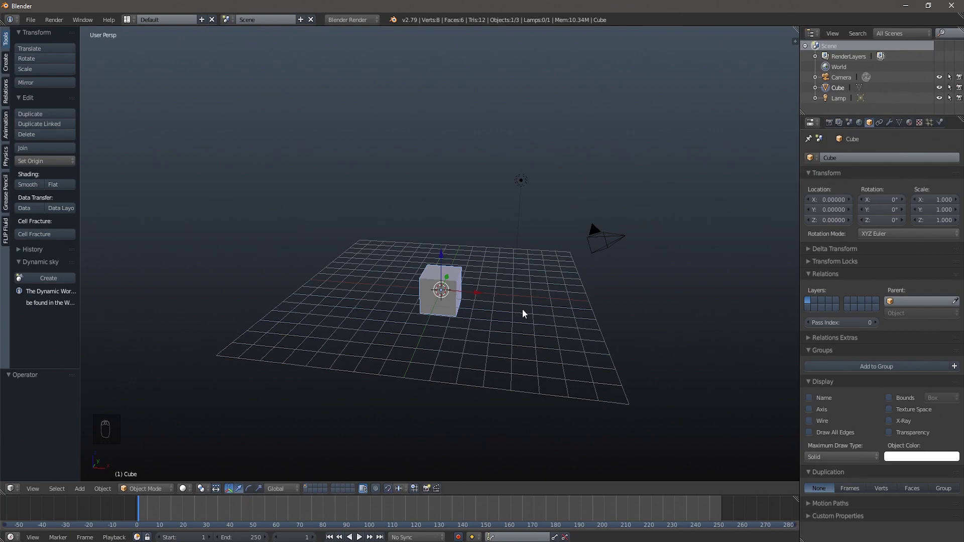
pyautogui.press('s')
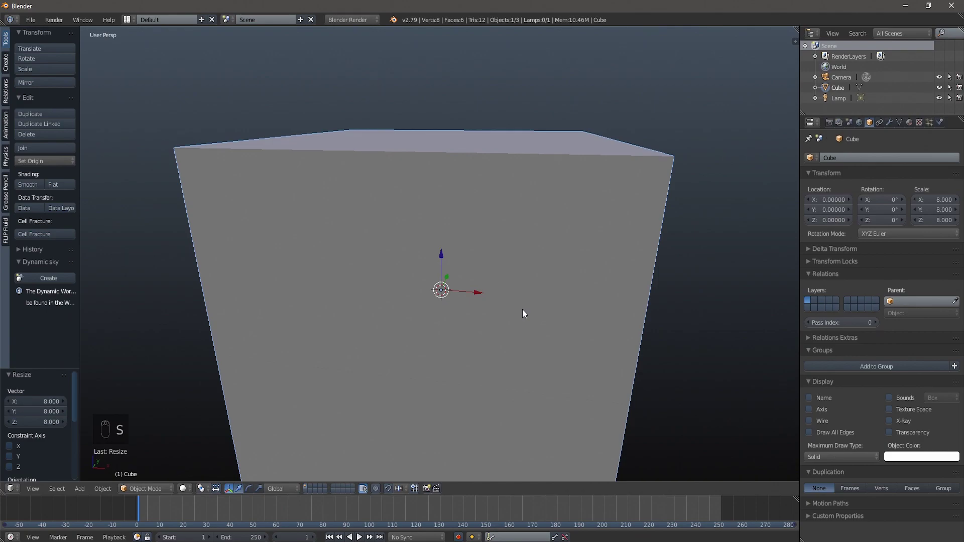
pyautogui.press('g')
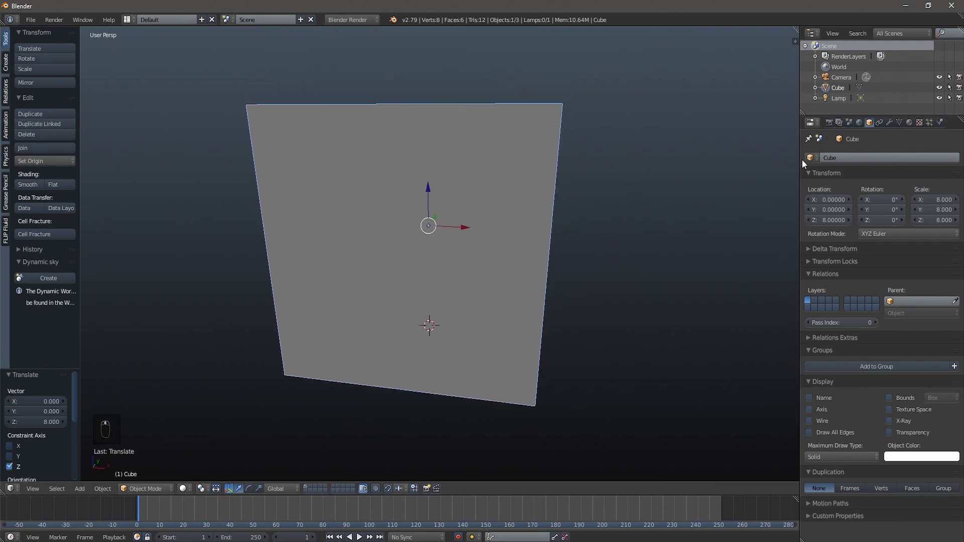
pyautogui.moveTo(871, 125); pyautogui.dragTo(615, 312)
pyautogui.moveTo(615, 311); pyautogui.dragTo(432, 359)
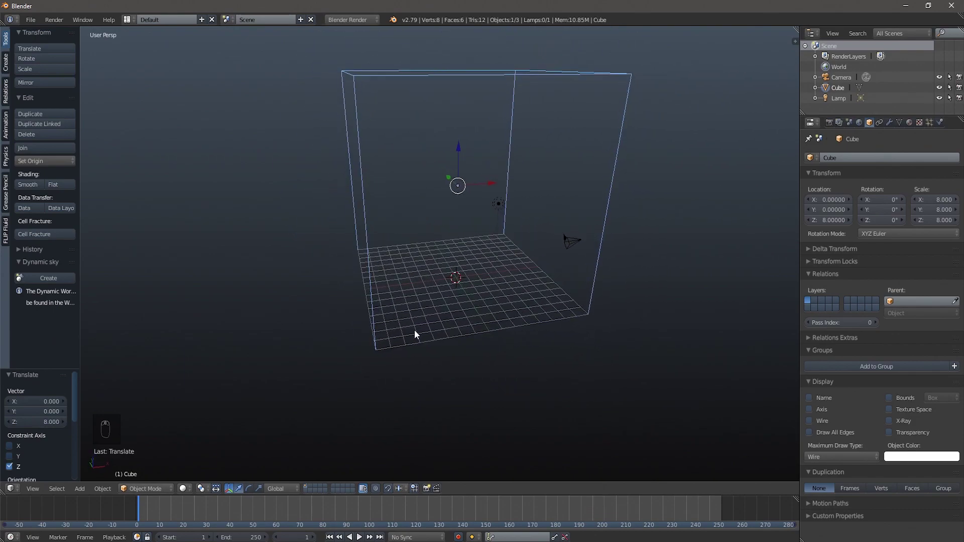
pyautogui.moveTo(411, 336); pyautogui.dragTo(591, 351)
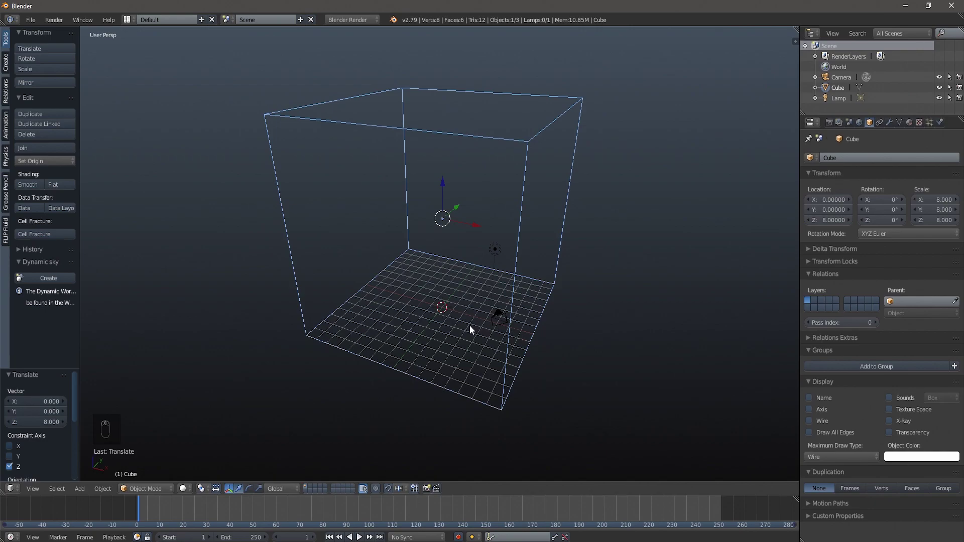
# - Add a cylinder inside the box, scale it to 0.5 and stretch it taller along Z
pyautogui.press('shift+a')
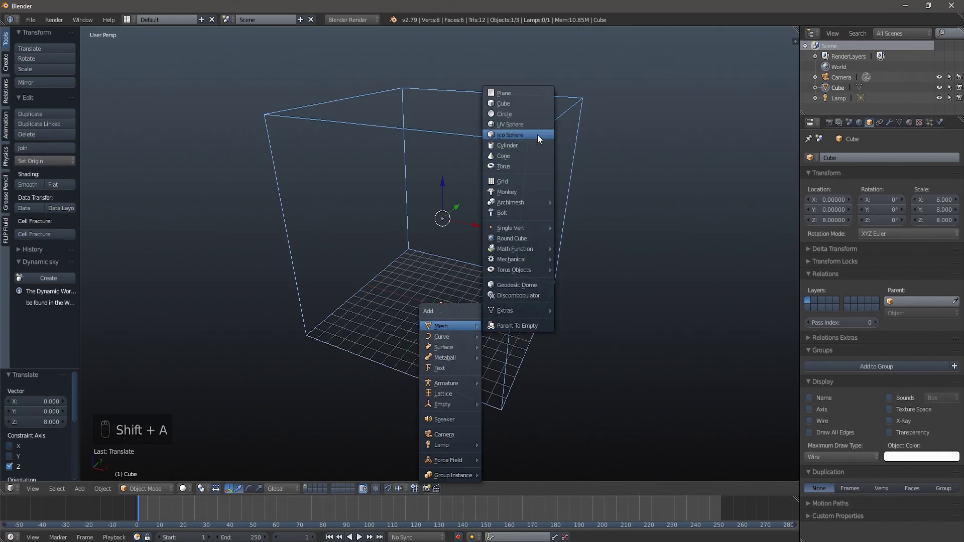
pyautogui.press('z')
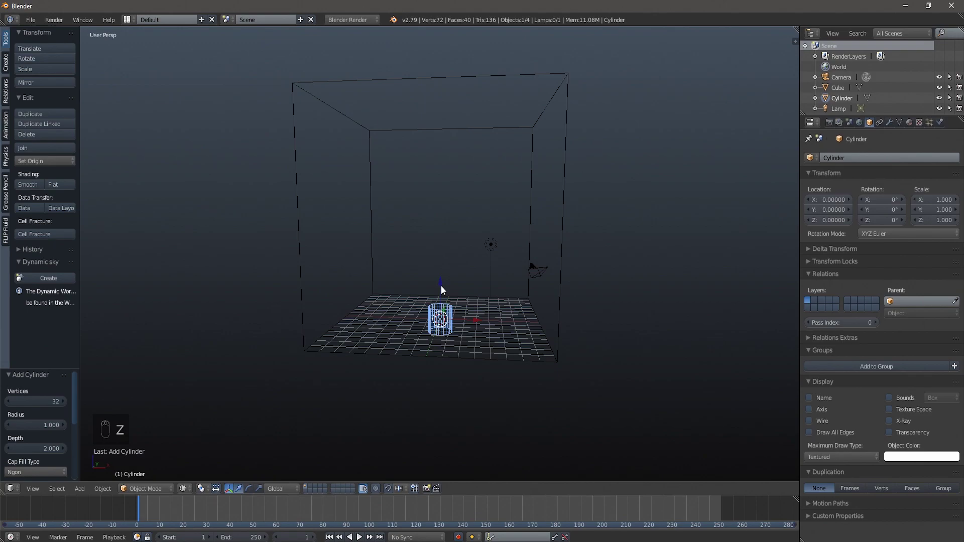
pyautogui.press('s')
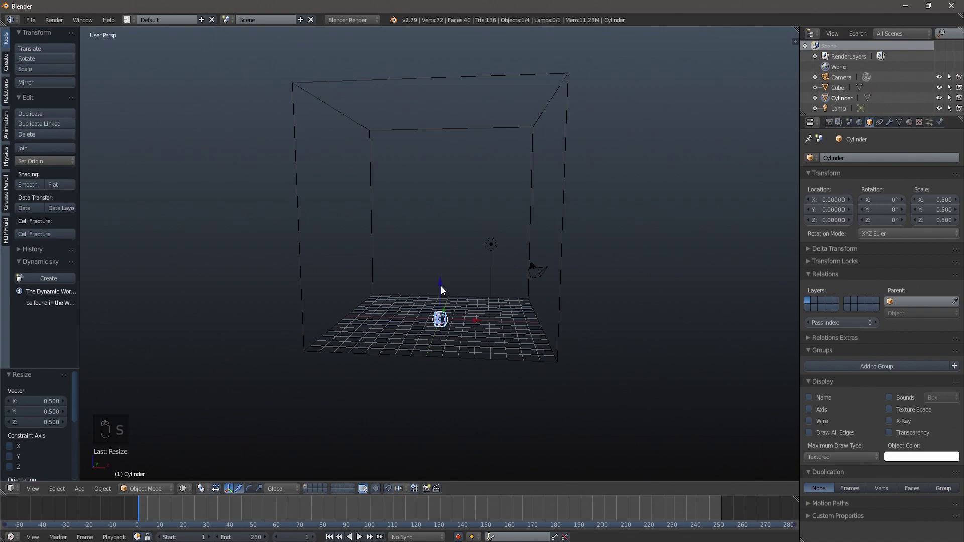
pyautogui.press('s')
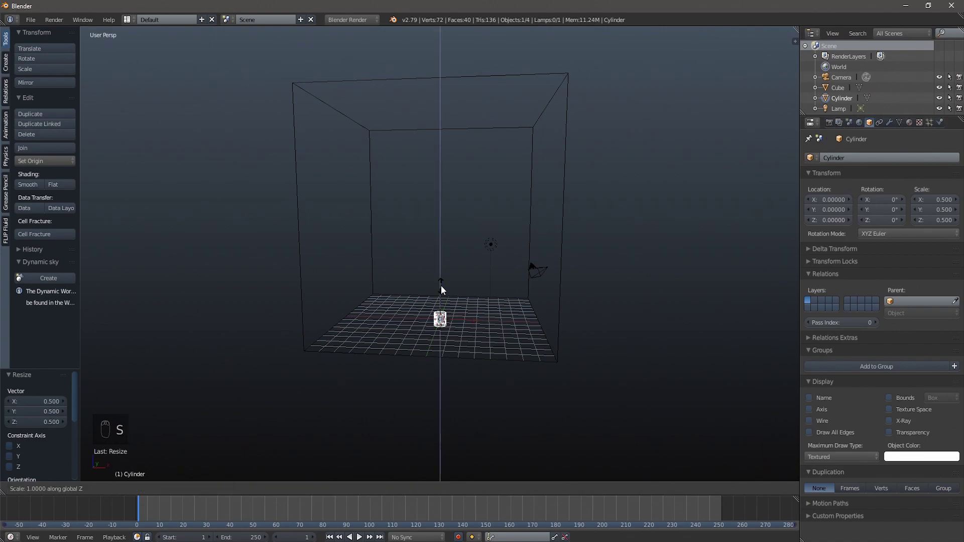
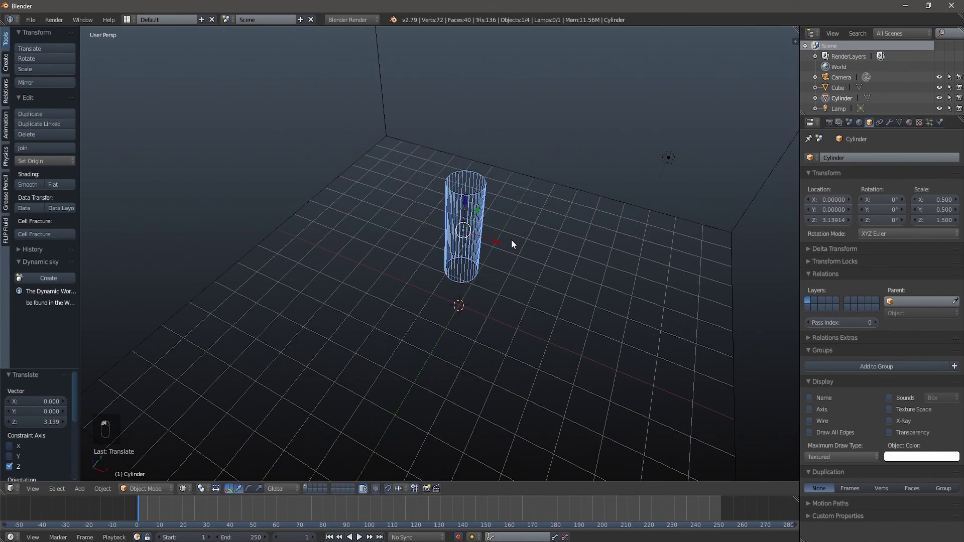
# - Inset the cylinder's top face and extrude it along Z to form an open-glass rim
pyautogui.press('Tab')
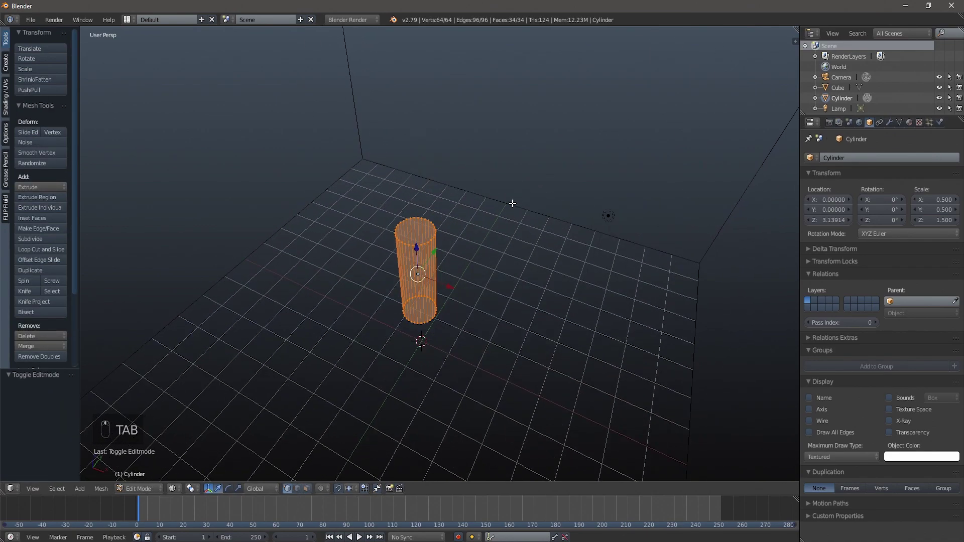
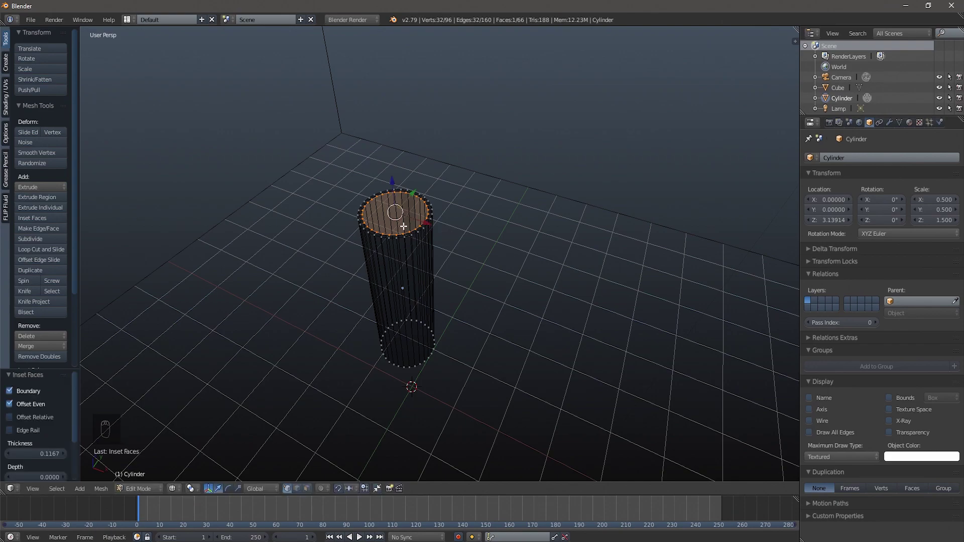
pyautogui.press('e')
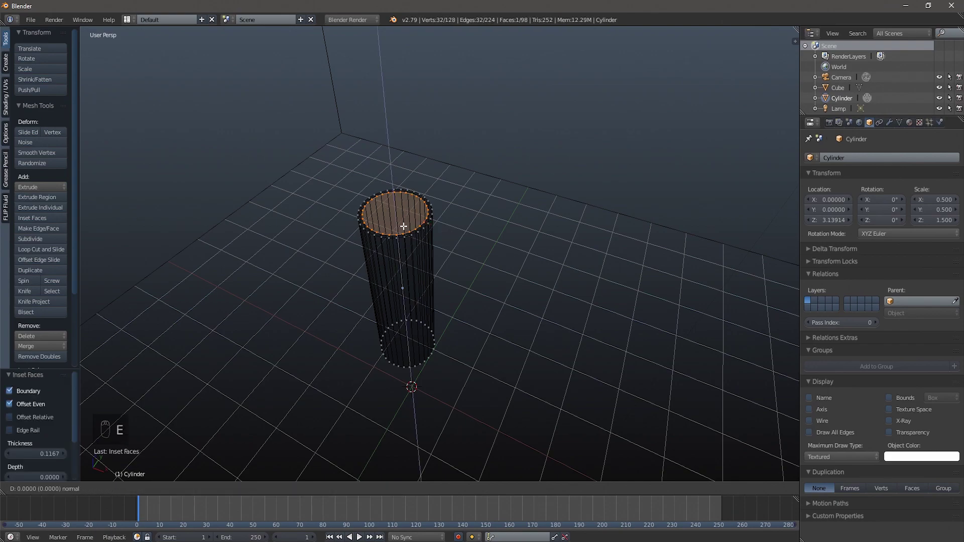
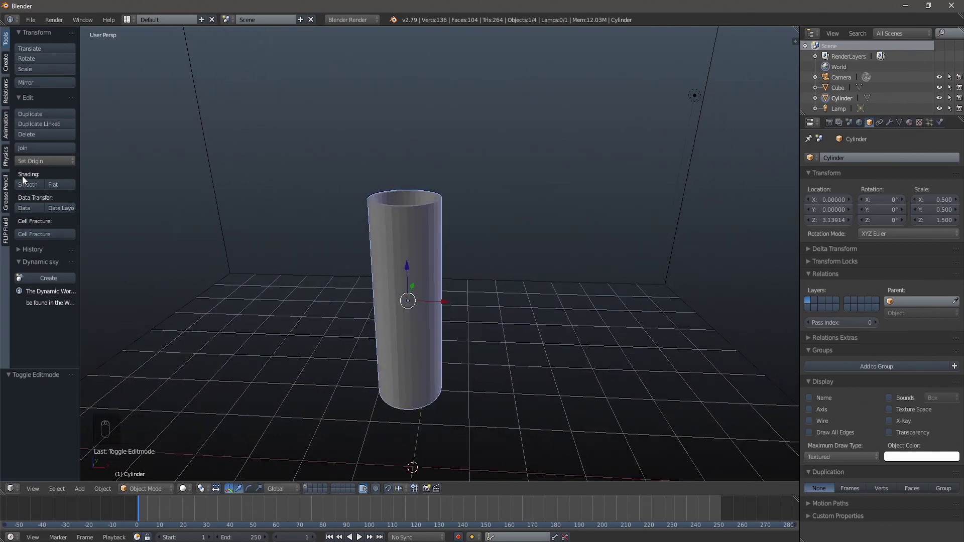
# - Give the cylinder smooth shading, checking its surface from above and the front
pyautogui.moveTo(29, 185); pyautogui.dragTo(266, 238)
pyautogui.press('z')
pyautogui.moveTo(358, 318); pyautogui.dragTo(429, 366)
pyautogui.press('z')
pyautogui.moveTo(432, 372); pyautogui.dragTo(467, 367)
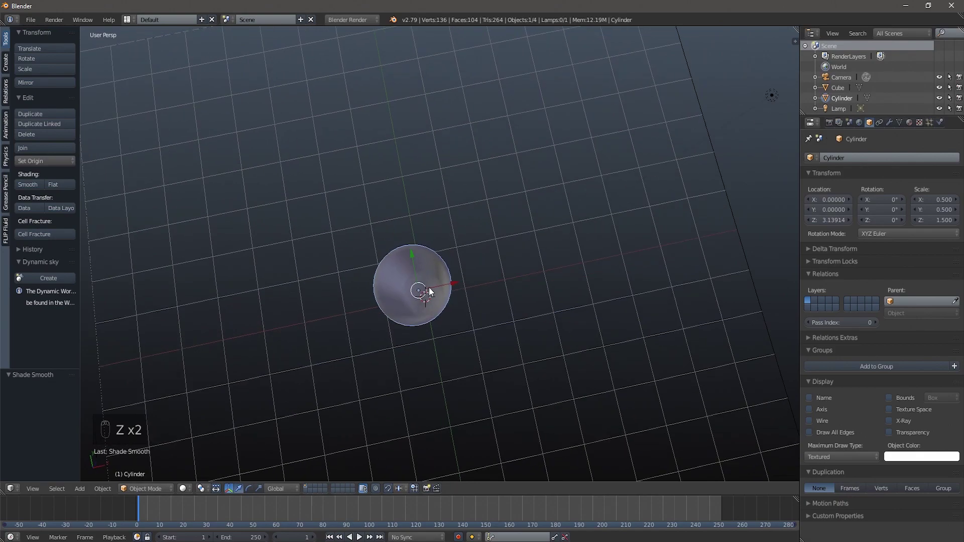
pyautogui.middleClick(432, 320)
pyautogui.moveTo(432, 299); pyautogui.dragTo(470, 346)
pyautogui.moveTo(482, 347); pyautogui.dragTo(490, 367)
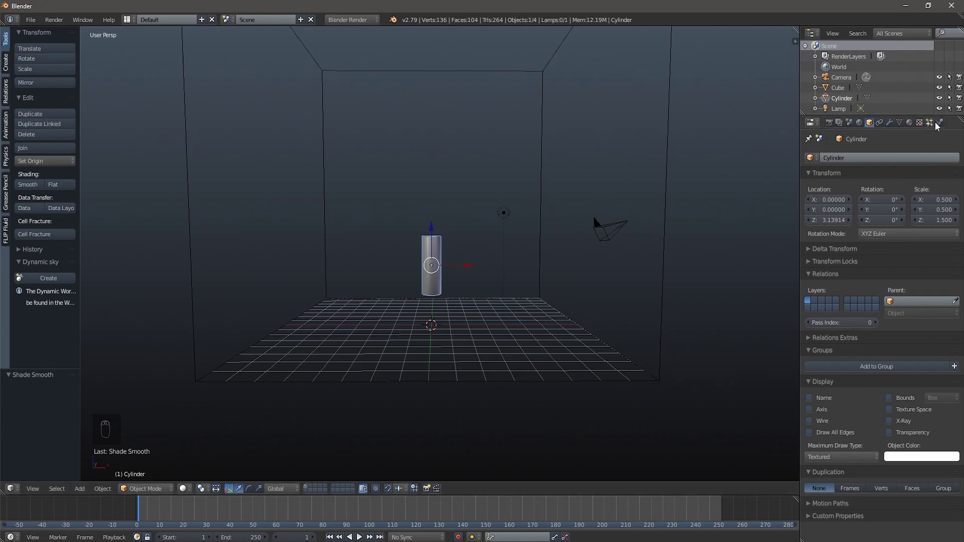
# - Make the cylinder a fluid Obstacle with Free Slip and Shell volume initialization
pyautogui.moveTo(943, 126); pyautogui.dragTo(821, 326)
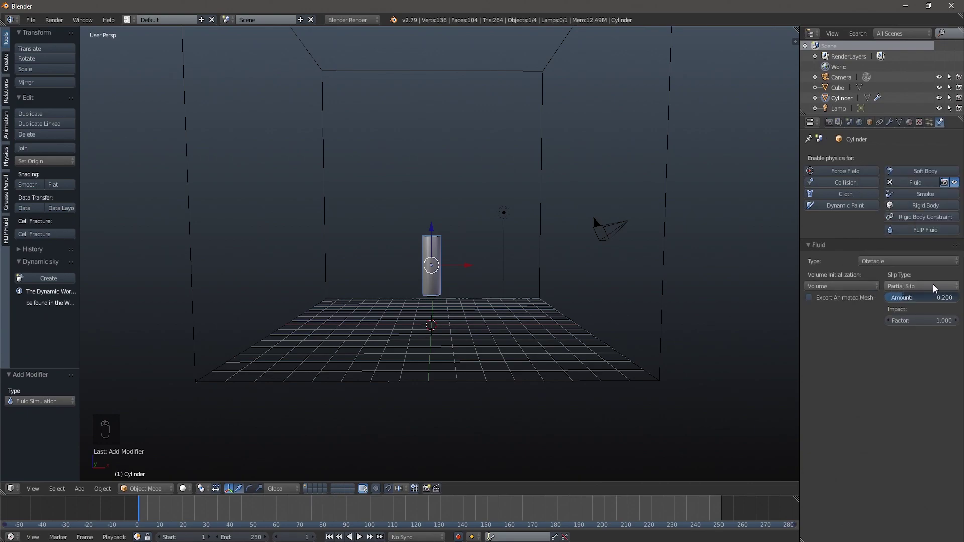
pyautogui.moveTo(937, 289); pyautogui.dragTo(903, 259)
pyautogui.moveTo(903, 259); pyautogui.dragTo(530, 224)
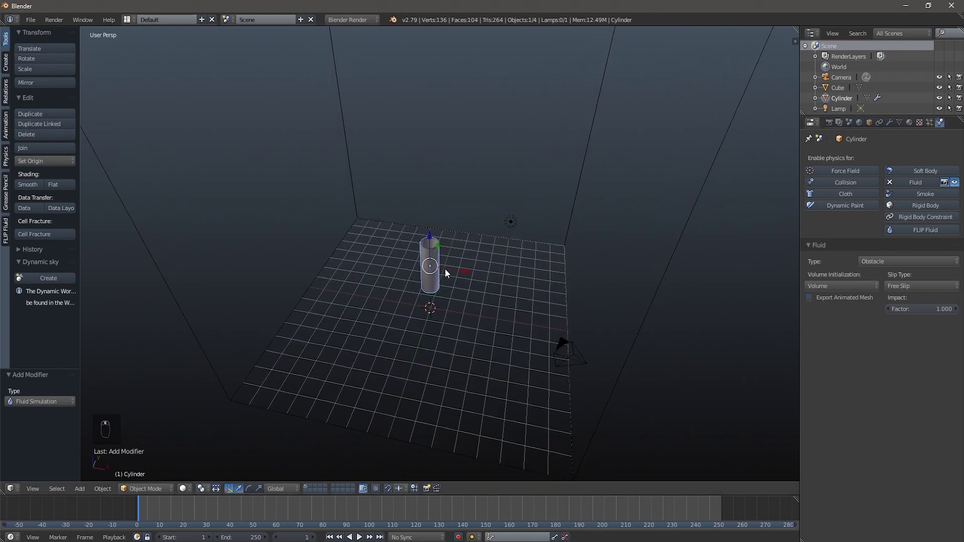
pyautogui.moveTo(454, 271); pyautogui.dragTo(837, 291)
pyautogui.moveTo(837, 291); pyautogui.dragTo(833, 273)
pyautogui.moveTo(833, 273); pyautogui.dragTo(464, 364)
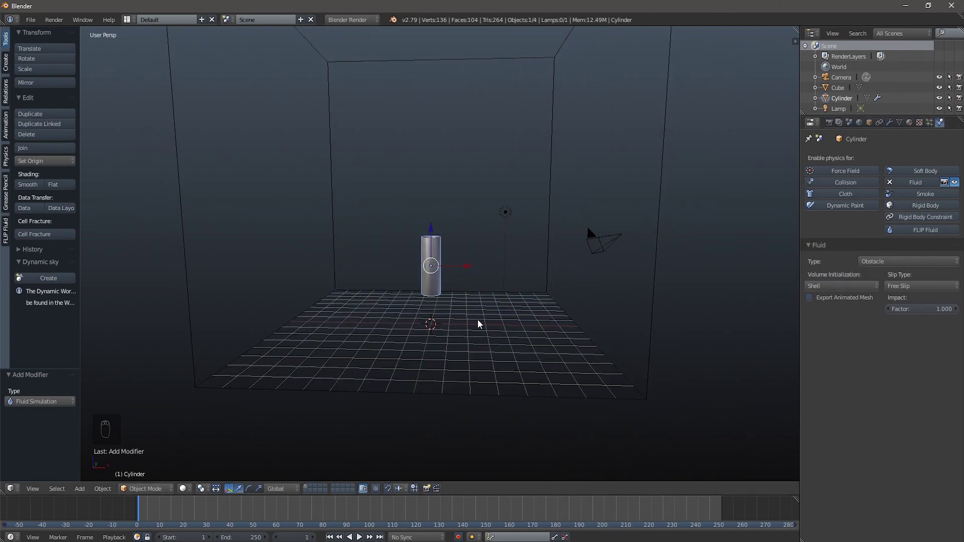
# - In front ortho view, tilt the cylinder about 39° and move it to the box's lower left
pyautogui.press('z')
pyautogui.moveTo(480, 324); pyautogui.dragTo(480, 324)
pyautogui.press('KP_1')
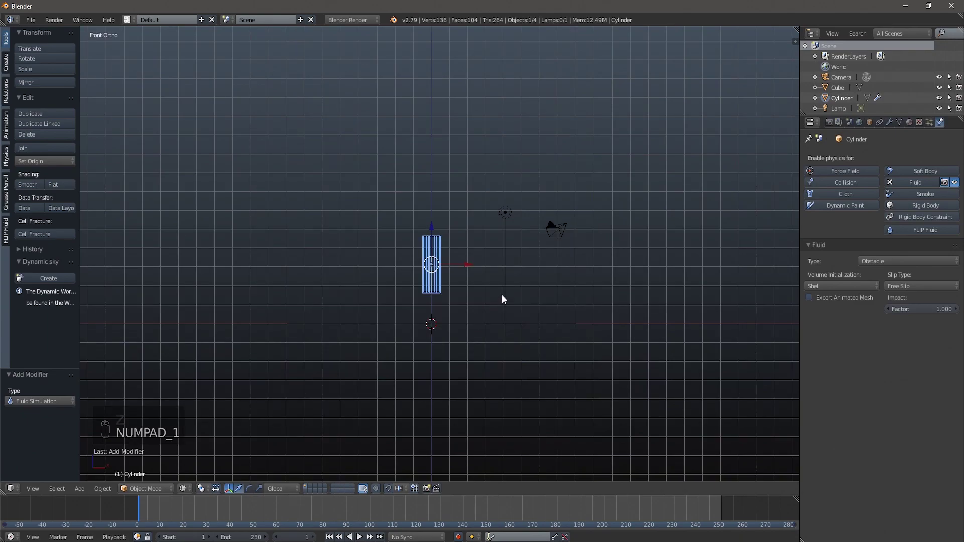
pyautogui.moveTo(472, 268); pyautogui.dragTo(353, 278)
pyautogui.press('r')
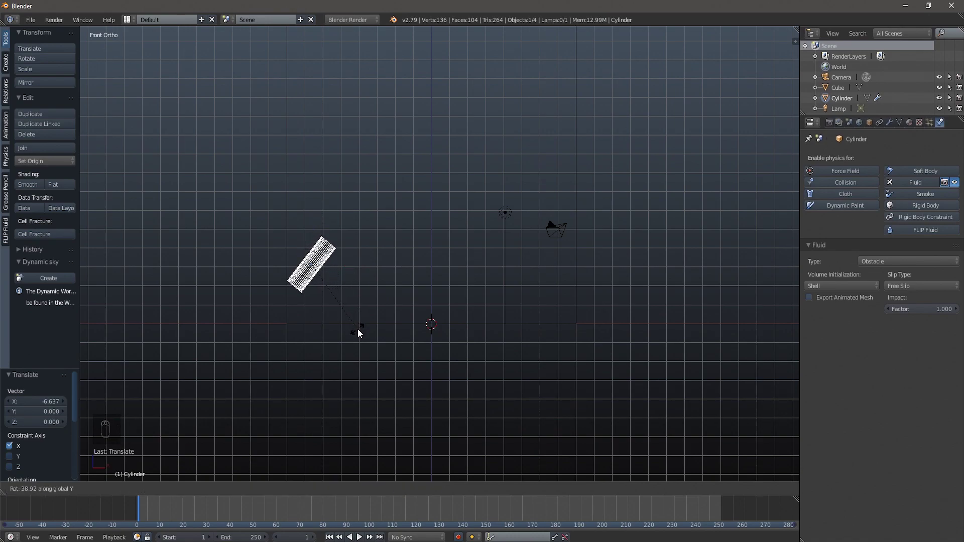
pyautogui.moveTo(312, 231); pyautogui.dragTo(348, 267)
# - Duplicate the cylinder, rotate the copy 180° on Z and place it mirrored at the lower right
pyautogui.press('shift+d')
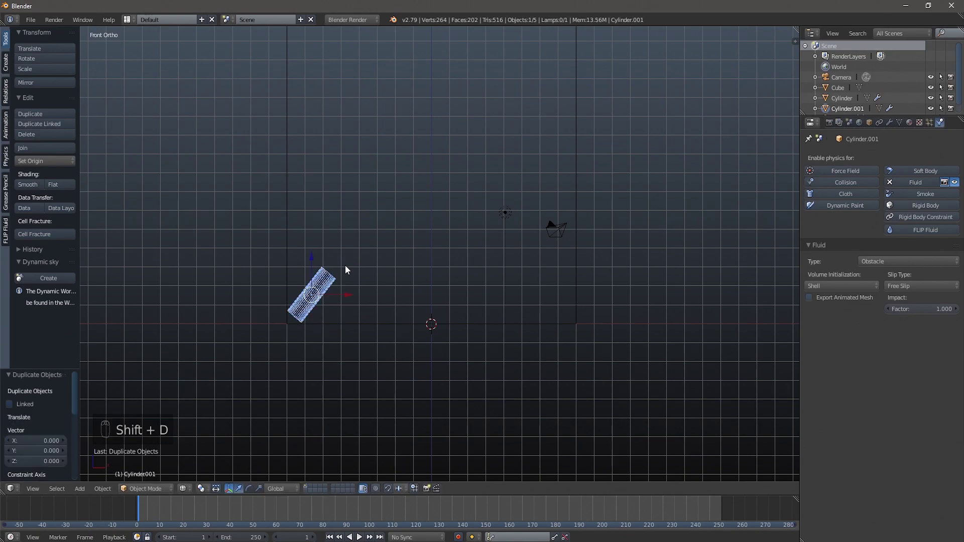
pyautogui.moveTo(348, 298); pyautogui.dragTo(588, 311)
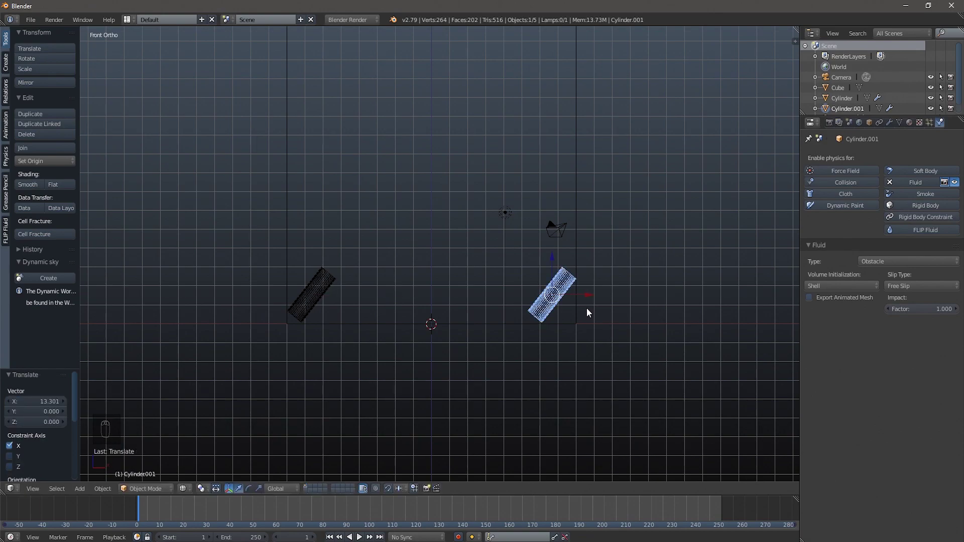
pyautogui.press('r')
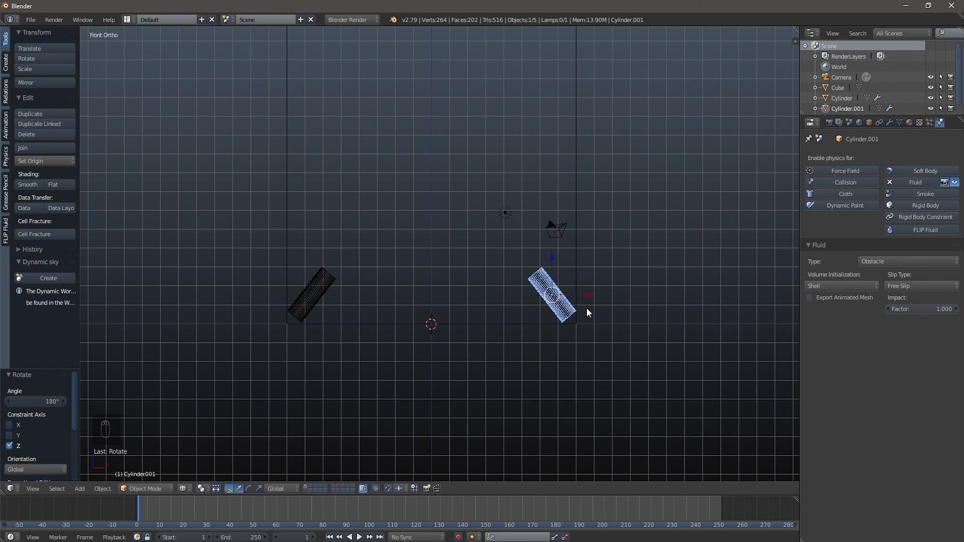
pyautogui.press('KP_7')
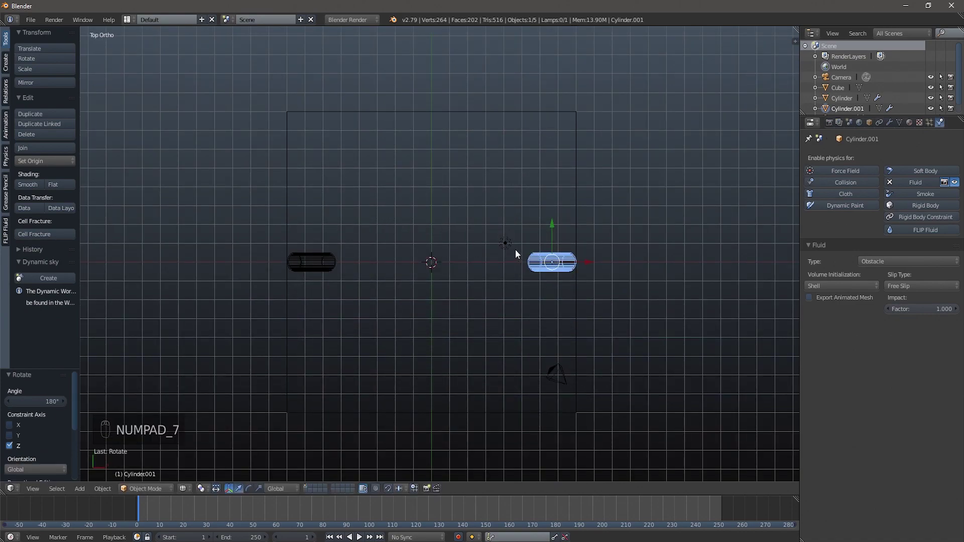
pyautogui.moveTo(555, 229); pyautogui.dragTo(553, 208)
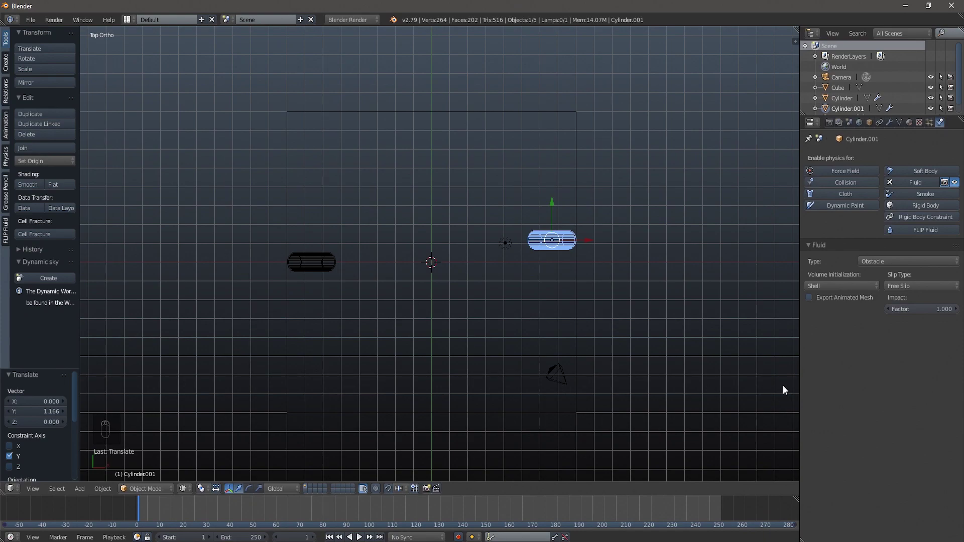
pyautogui.moveTo(622, 362); pyautogui.dragTo(629, 323)
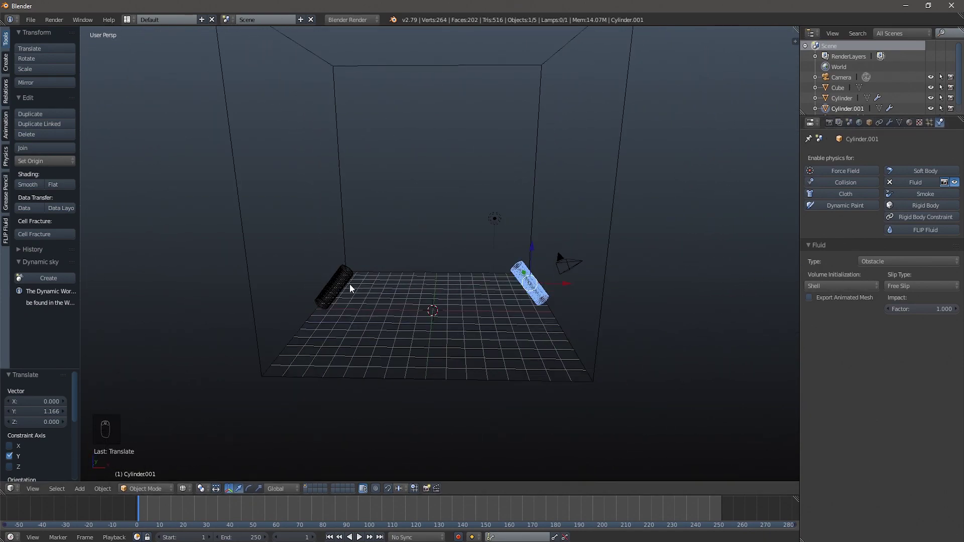
pyautogui.moveTo(342, 284); pyautogui.dragTo(496, 312)
# - Add a UV sphere and lower it along Z toward the left cylinder in front view
pyautogui.press('shift+a')
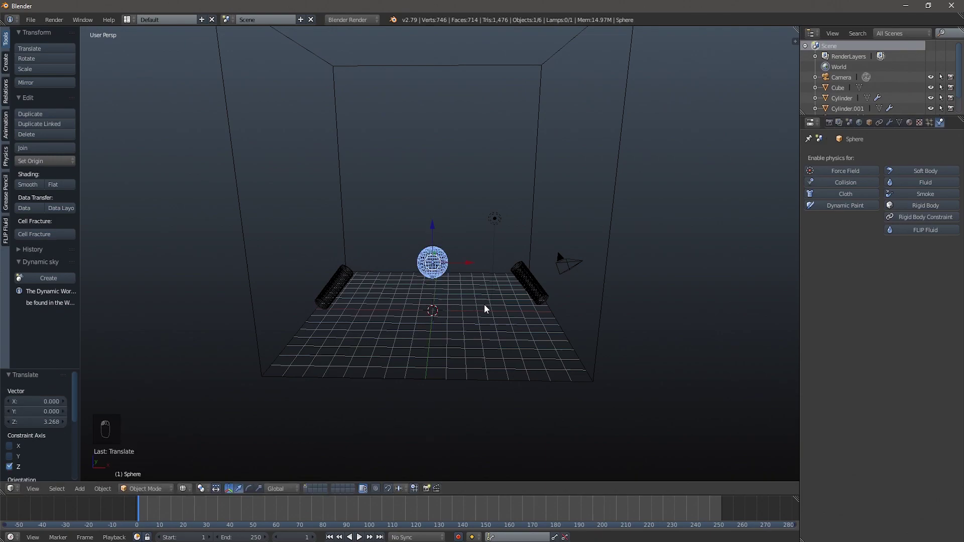
pyautogui.press('KP_3')
pyautogui.press('KP_1')
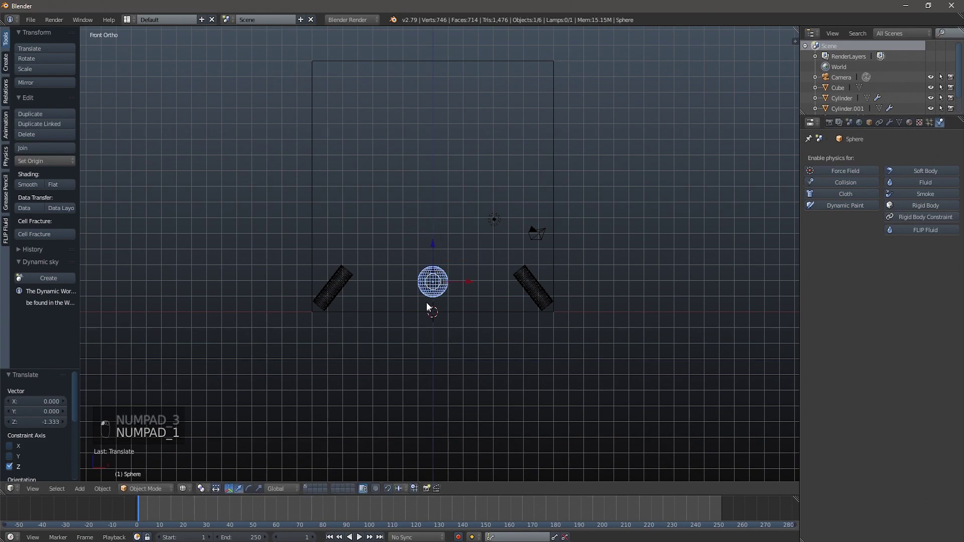
pyautogui.click(414, 348)
pyautogui.click(310, 366)
pyautogui.moveTo(309, 361); pyautogui.dragTo(428, 344)
pyautogui.doubleClick(428, 344)
pyautogui.middleClick(449, 343)
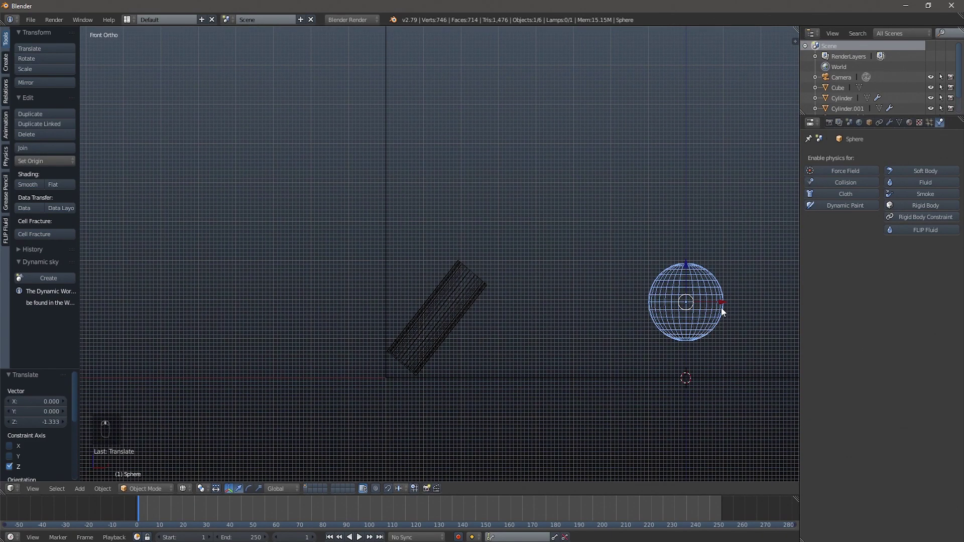
# - Place the sphere at the left cylinder's lower end and scale it to about 0.31
pyautogui.moveTo(726, 305); pyautogui.dragTo(501, 330)
pyautogui.moveTo(500, 329); pyautogui.dragTo(577, 392)
pyautogui.press('s')
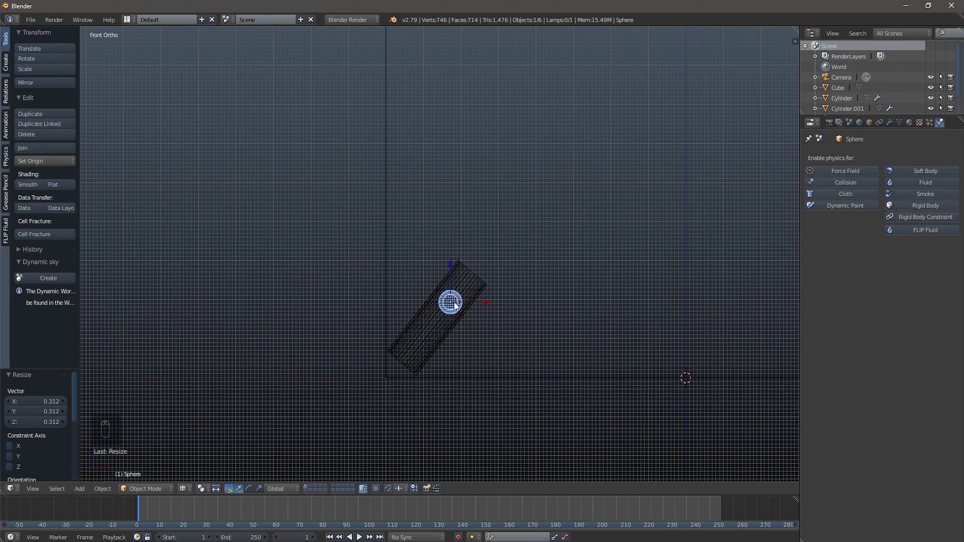
pyautogui.moveTo(454, 308); pyautogui.dragTo(454, 307)
pyautogui.moveTo(453, 307); pyautogui.dragTo(436, 338)
# - Enable Fluid on the sphere as an Inflow with velocity X 3.000 and Z 0.500
pyautogui.press('KP_7')
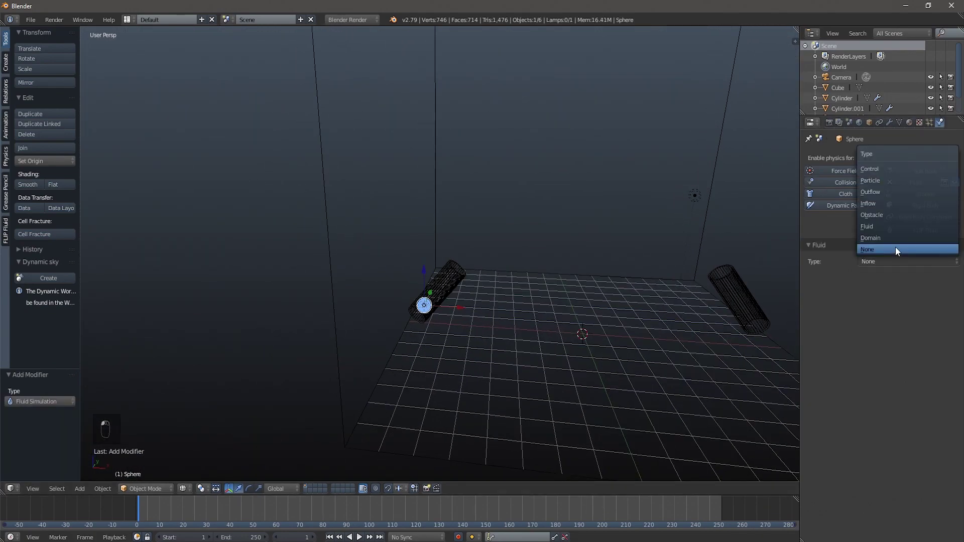
pyautogui.moveTo(514, 370); pyautogui.dragTo(521, 361)
pyautogui.click(521, 361)
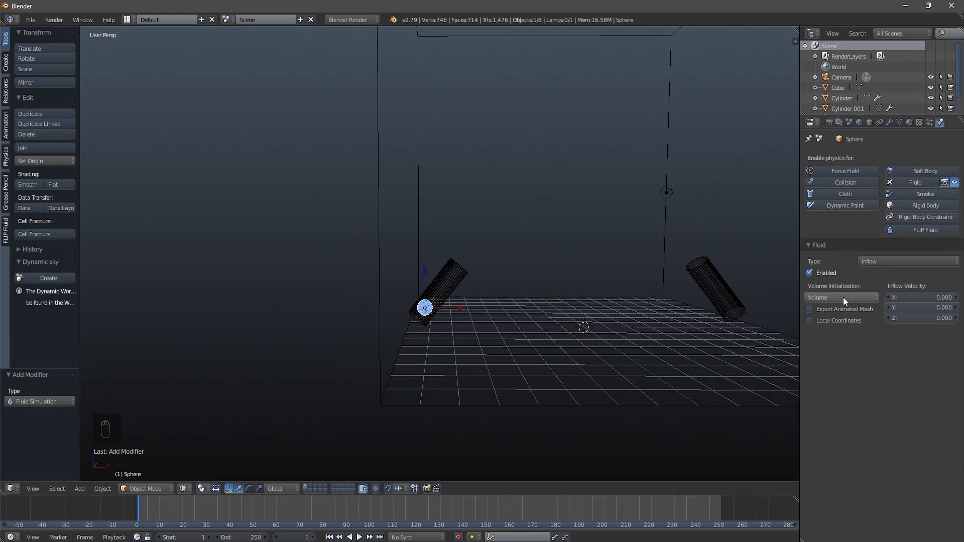
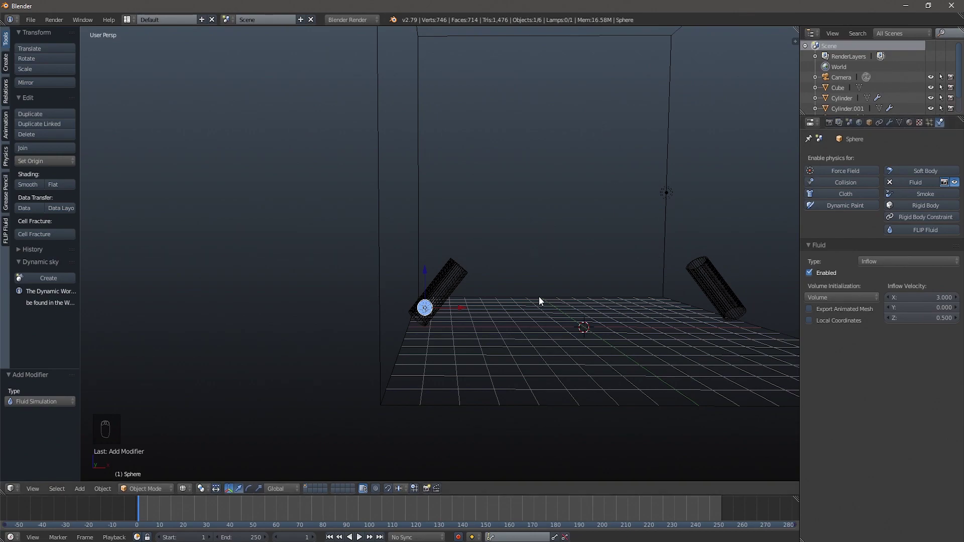
# - Duplicate the inflow sphere to the right cylinder's end and reverse its X velocity to -3.000
pyautogui.press('shift+d')
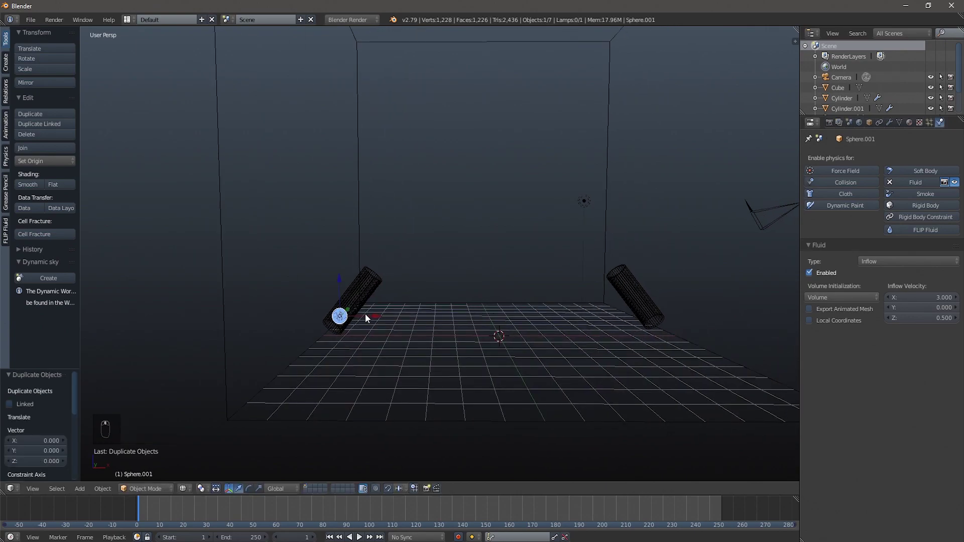
pyautogui.moveTo(377, 316); pyautogui.dragTo(701, 313)
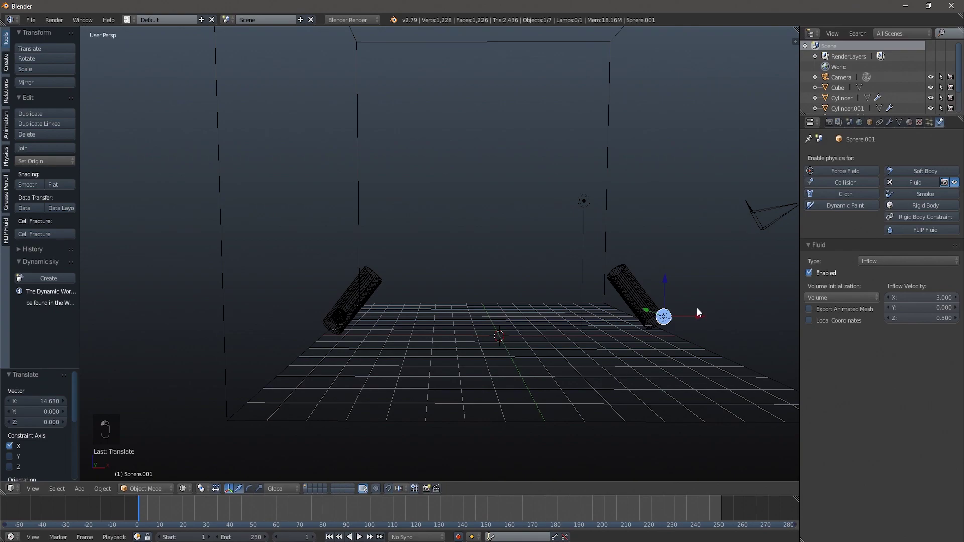
pyautogui.press('KP_1')
pyautogui.click(698, 315)
pyautogui.press('KP_7')
pyautogui.click(696, 317)
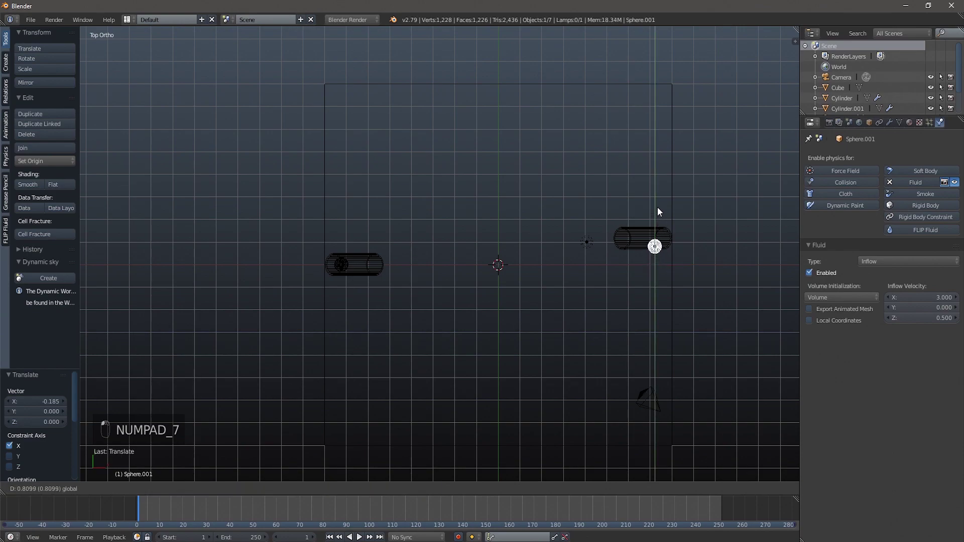
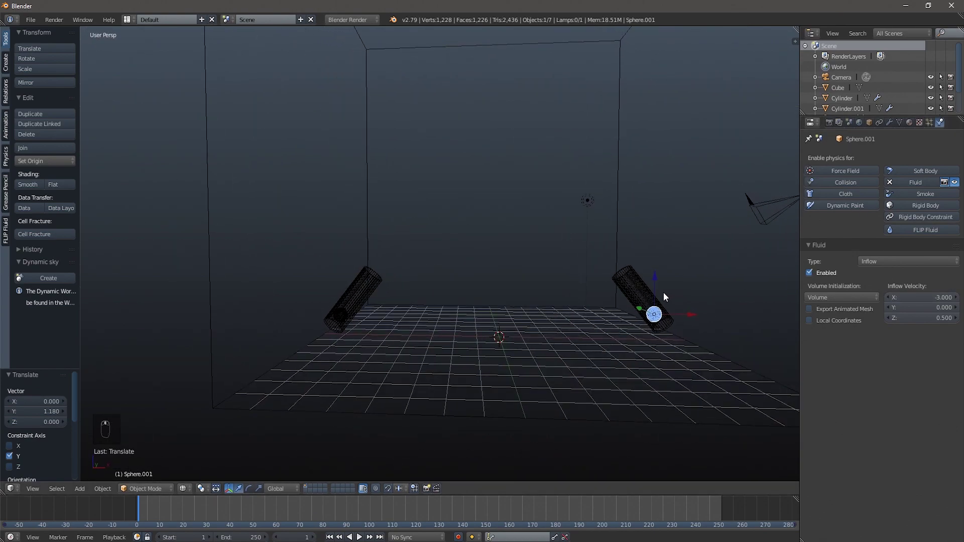
pyautogui.moveTo(666, 320); pyautogui.dragTo(592, 293)
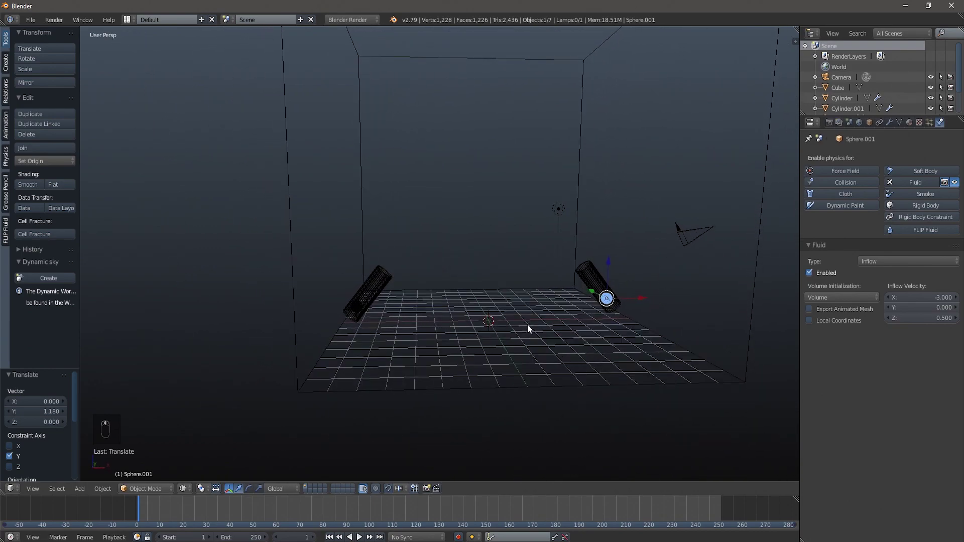
pyautogui.moveTo(520, 340); pyautogui.dragTo(603, 339)
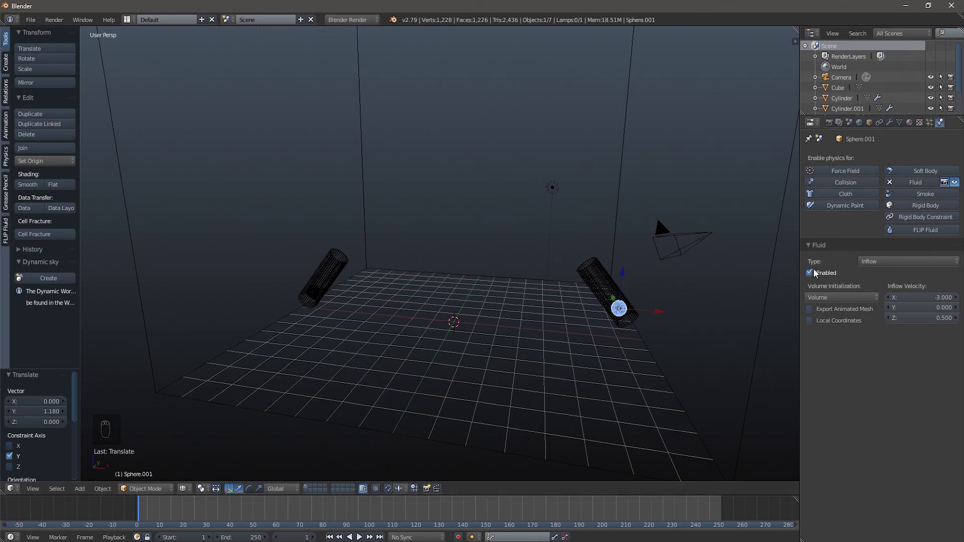
pyautogui.moveTo(810, 275); pyautogui.dragTo(812, 278)
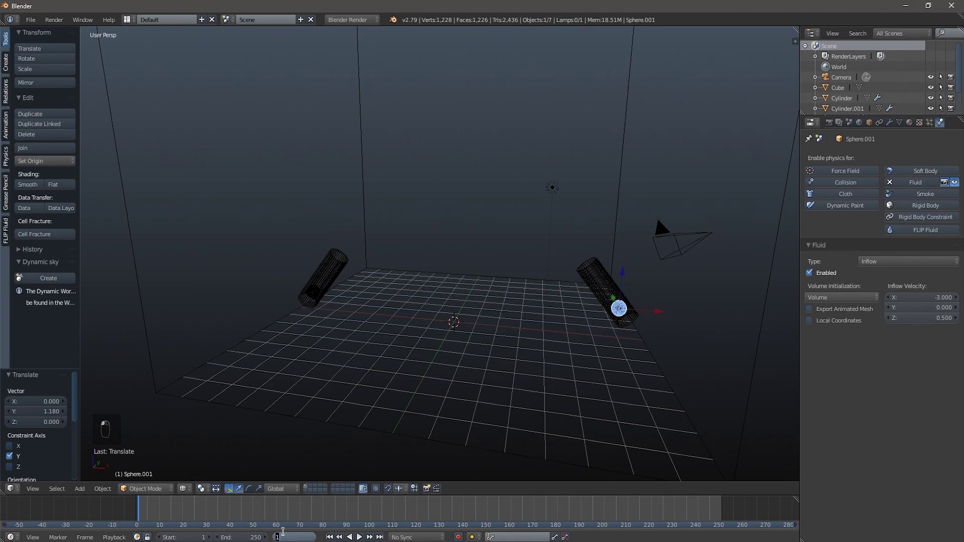
# - Keyframe the right inflow sphere's Enabled state switched off at an early frame
pyautogui.moveTo(289, 534); pyautogui.dragTo(812, 274)
pyautogui.moveTo(812, 274); pyautogui.dragTo(100, 31)
pyautogui.press('i')
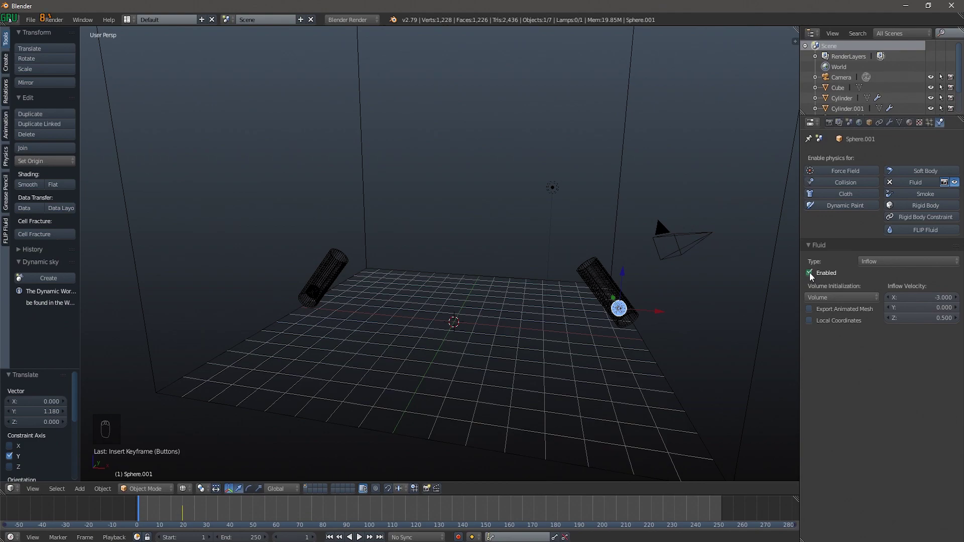
# - At frame 40, turn the right inflow back on and keyframe its Enabled state
pyautogui.moveTo(814, 277); pyautogui.dragTo(100, 31)
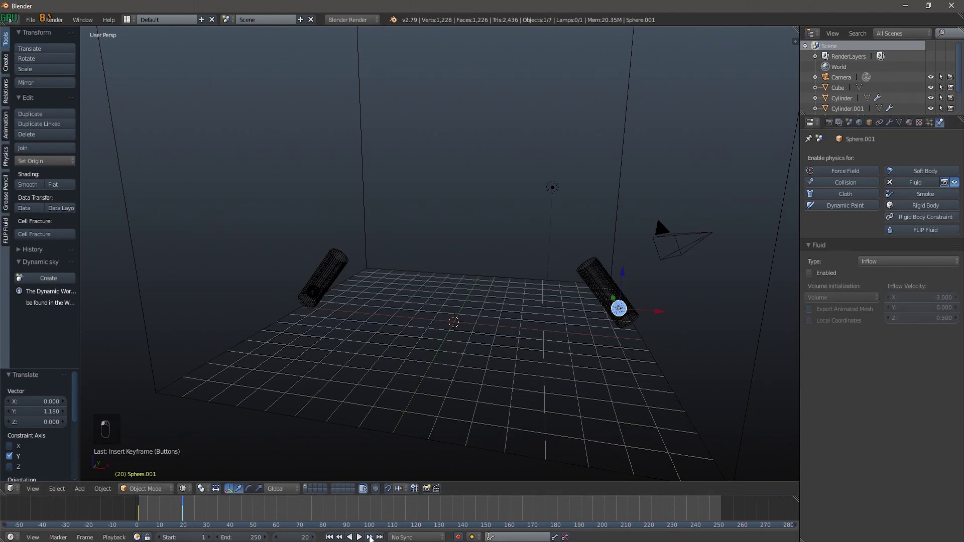
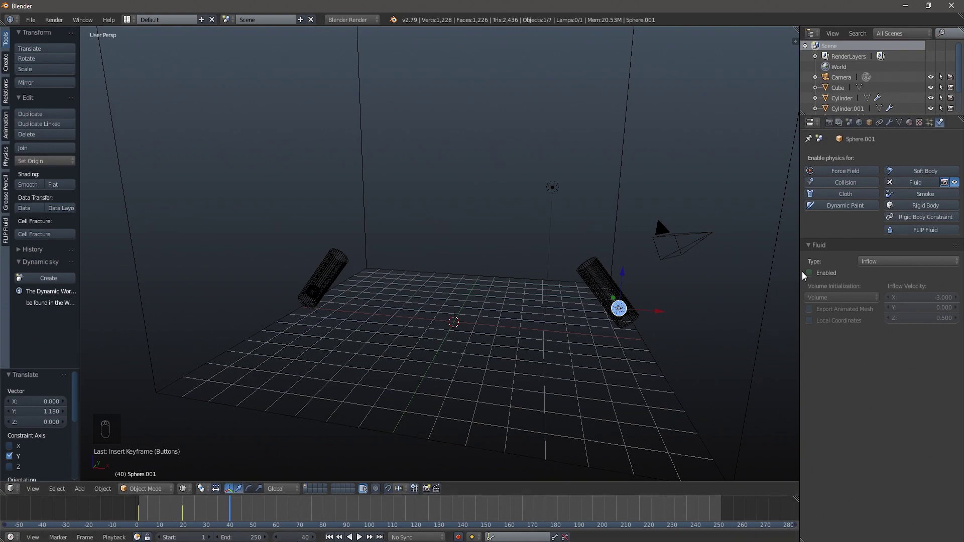
pyautogui.click(815, 276)
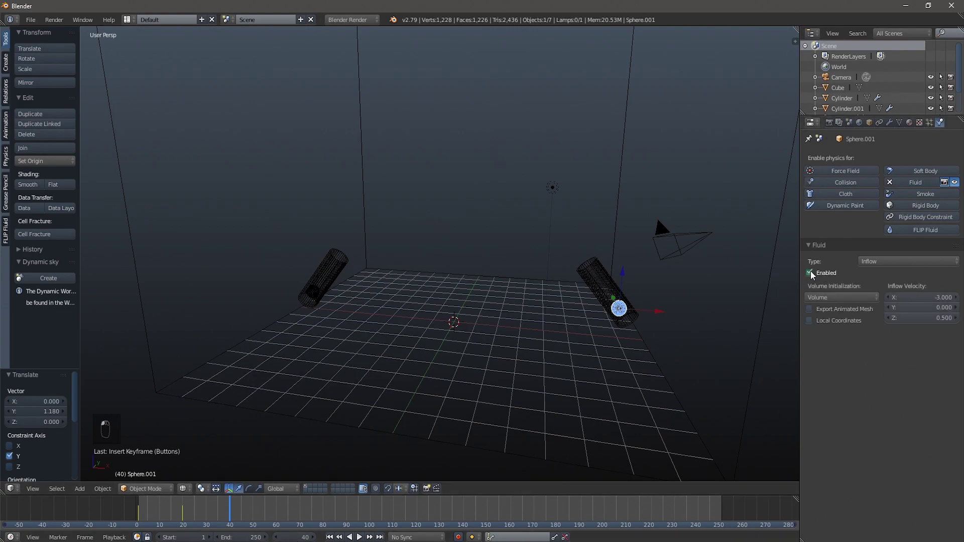
pyautogui.press('i')
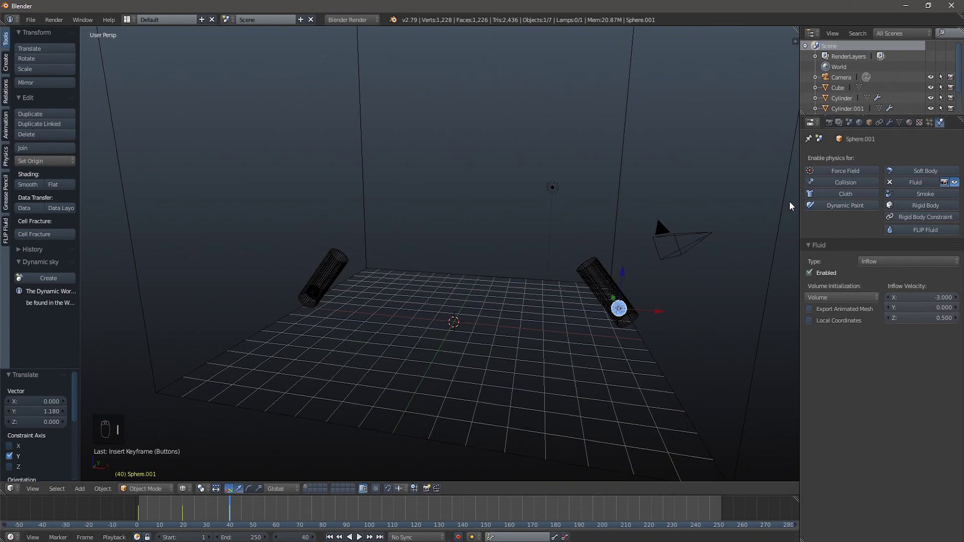
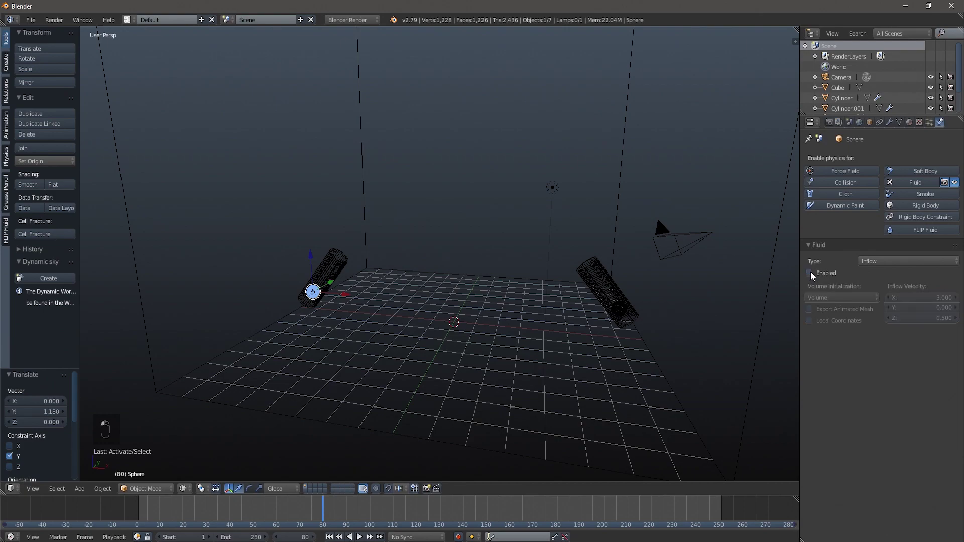
# - Keyframe the left inflow enabled at frame 60, then switched off at frame 80
pyautogui.press('i')
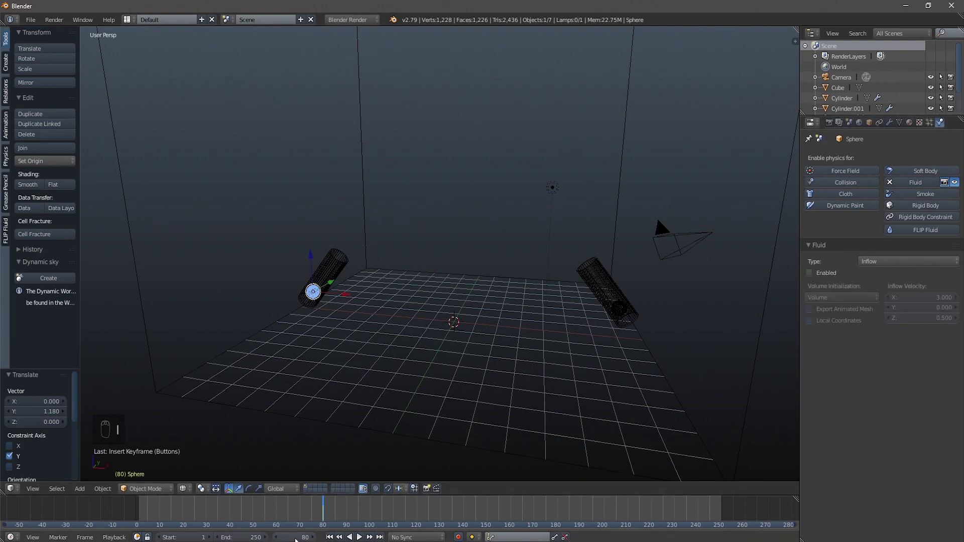
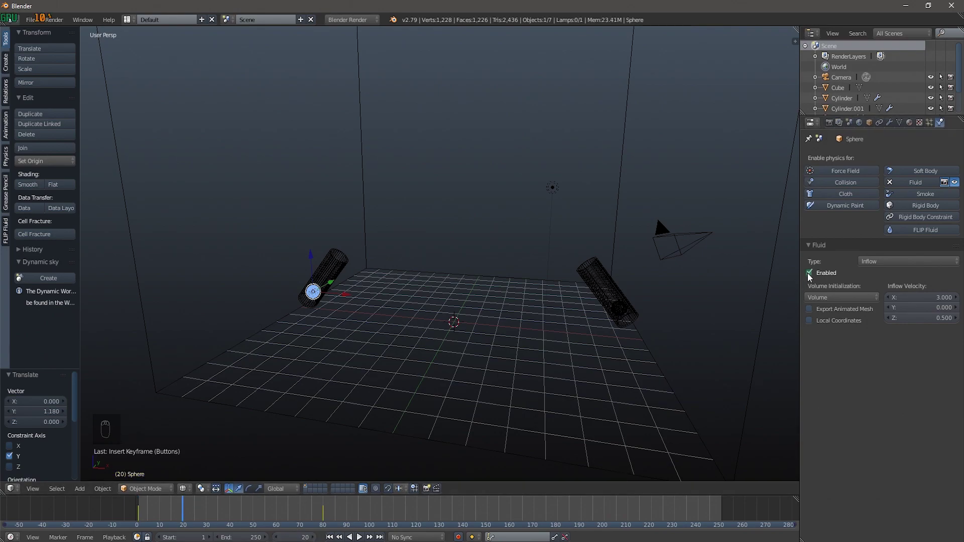
pyautogui.click(815, 277)
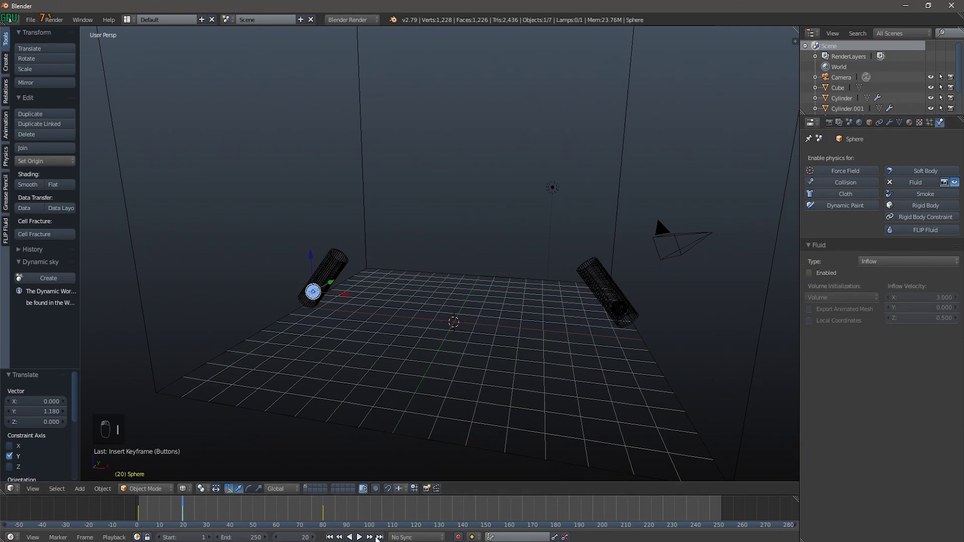
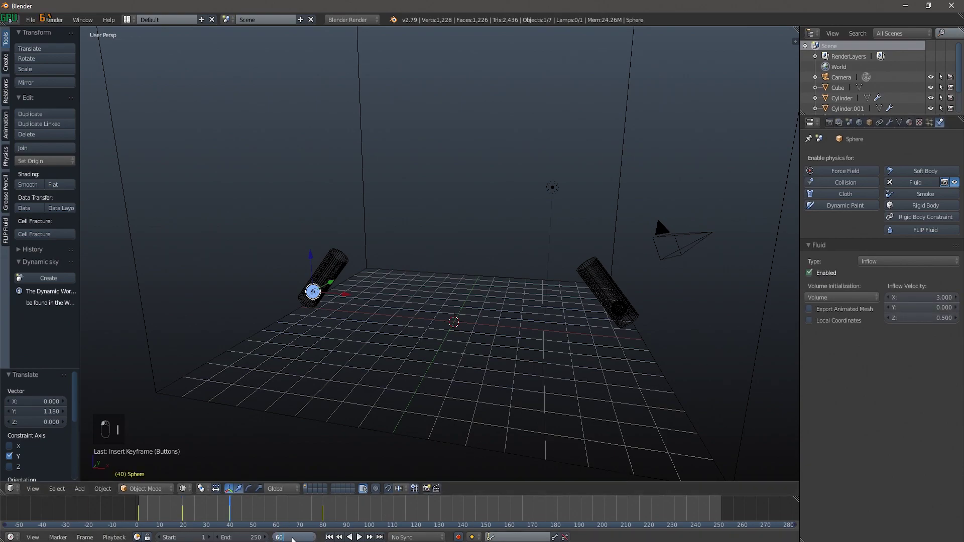
pyautogui.press('i')
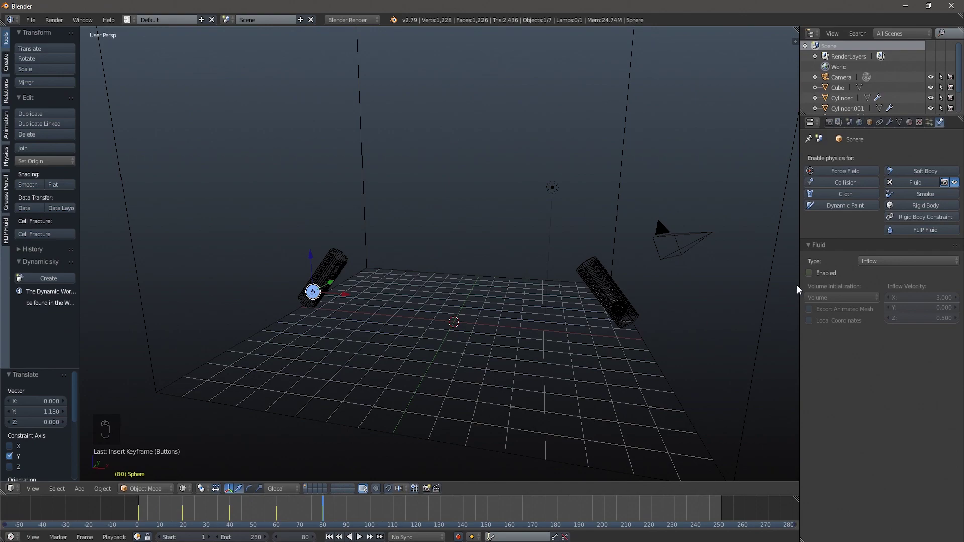
pyautogui.click(813, 277)
pyautogui.moveTo(814, 278); pyautogui.dragTo(581, 294)
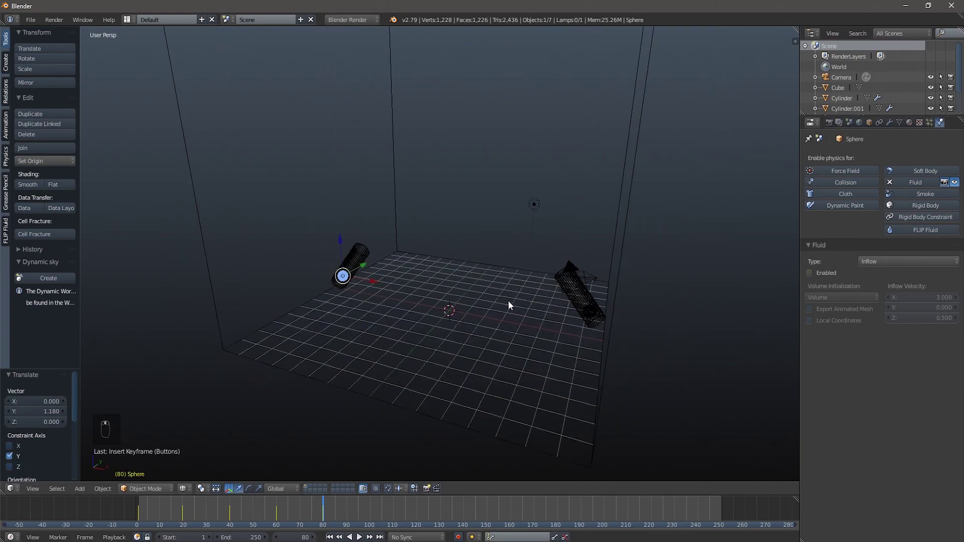
# - Add a new cube from front view and flatten it into a thin slab on the floor
pyautogui.moveTo(399, 223); pyautogui.dragTo(440, 246)
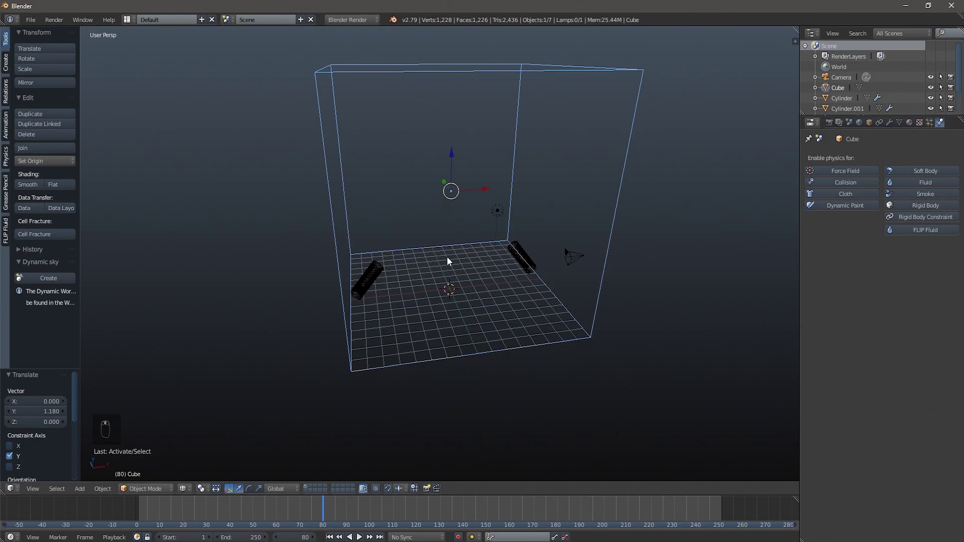
pyautogui.press('shift+a')
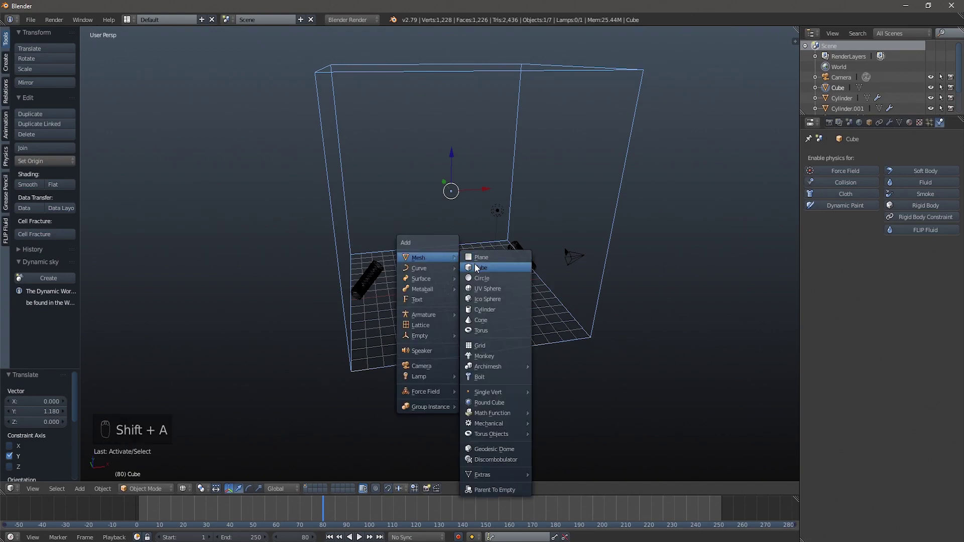
pyautogui.press('KP_1')
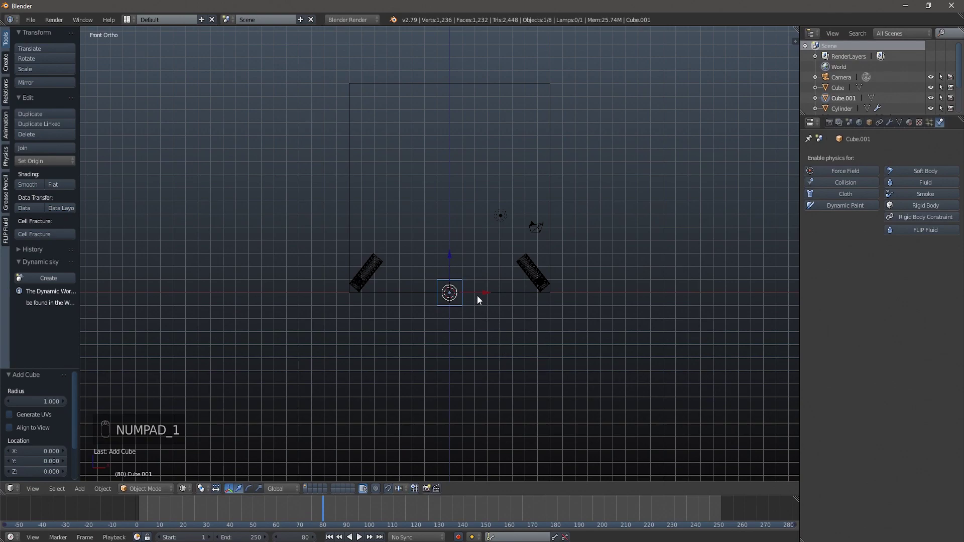
pyautogui.moveTo(451, 259); pyautogui.dragTo(486, 324)
pyautogui.middleClick(486, 323)
pyautogui.moveTo(486, 323); pyautogui.dragTo(499, 338)
# - Widen the slab along X and Y between the cylinders and enter Edit Mode for a loop cut
pyautogui.press('s')
pyautogui.moveTo(459, 259); pyautogui.dragTo(545, 367)
pyautogui.press('s')
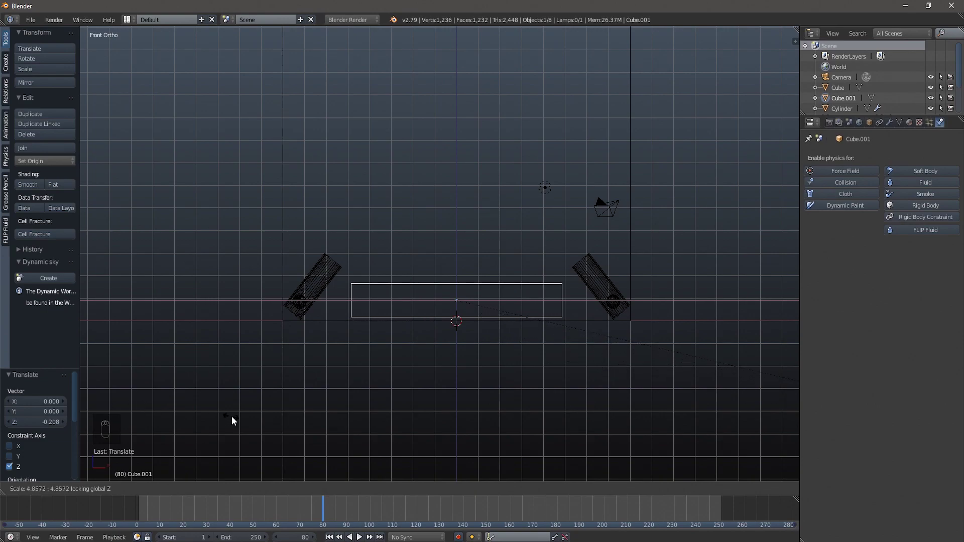
pyautogui.moveTo(276, 427); pyautogui.dragTo(467, 359)
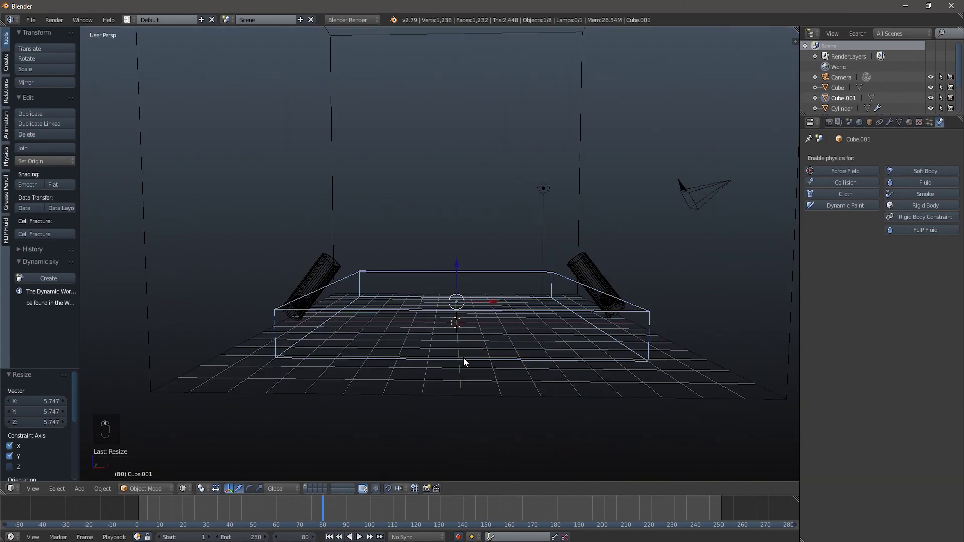
pyautogui.press('Tab')
pyautogui.press('ctrl+r')
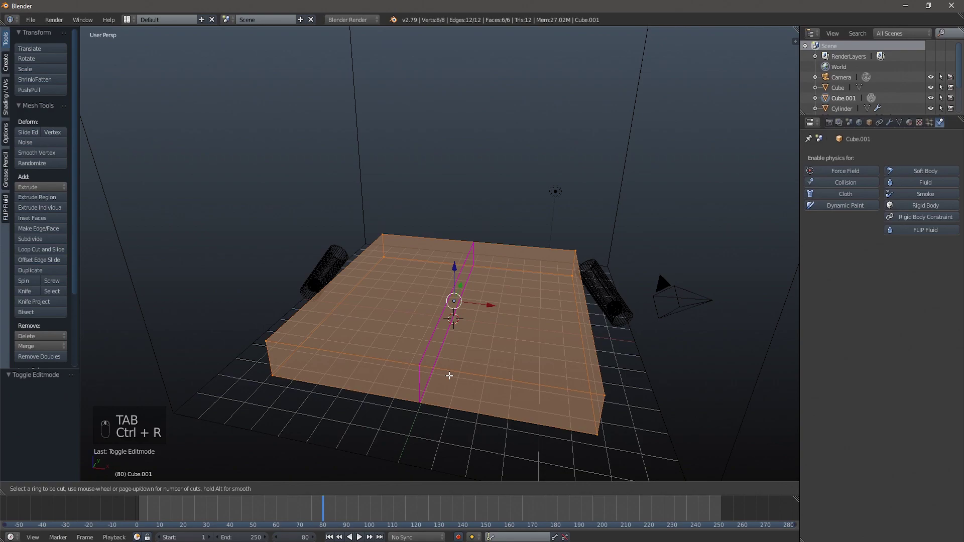
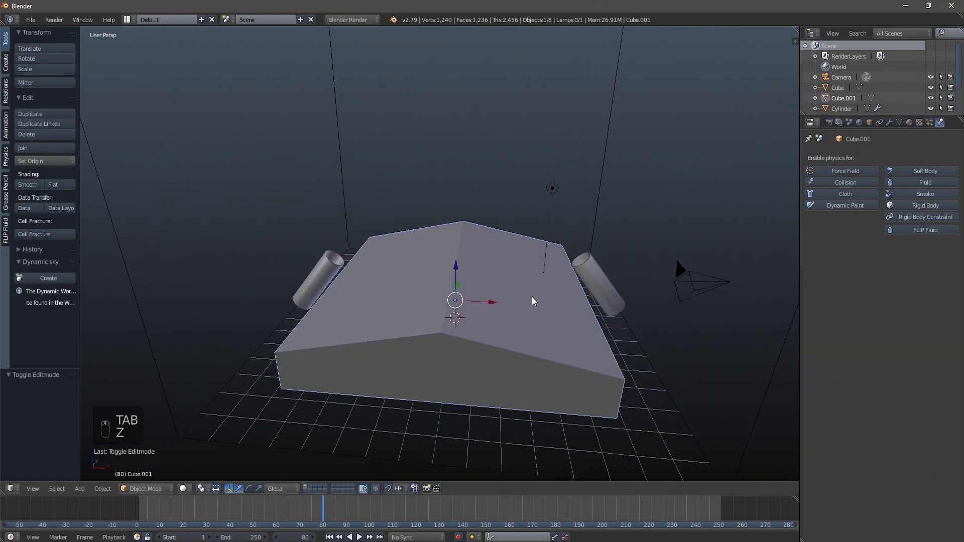
# - Set the obstacle's slip type to Free Slip and check the camera view
pyautogui.moveTo(915, 188); pyautogui.dragTo(263, 373)
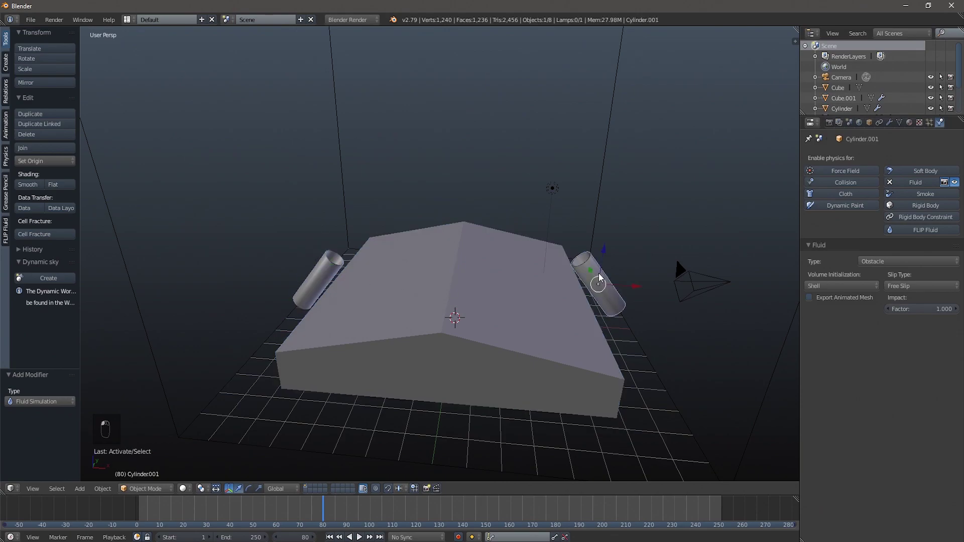
pyautogui.moveTo(627, 193); pyautogui.dragTo(852, 309)
pyautogui.press('KP_0')
# - Orbit around the ramp to inspect its far side and the ridged slab
pyautogui.moveTo(921, 309); pyautogui.dragTo(545, 227)
pyautogui.moveTo(545, 227); pyautogui.dragTo(595, 246)
pyautogui.middleClick(572, 240)
pyautogui.middleClick(569, 242)
pyautogui.moveTo(516, 366); pyautogui.dragTo(431, 303)
pyautogui.moveTo(431, 304); pyautogui.dragTo(491, 327)
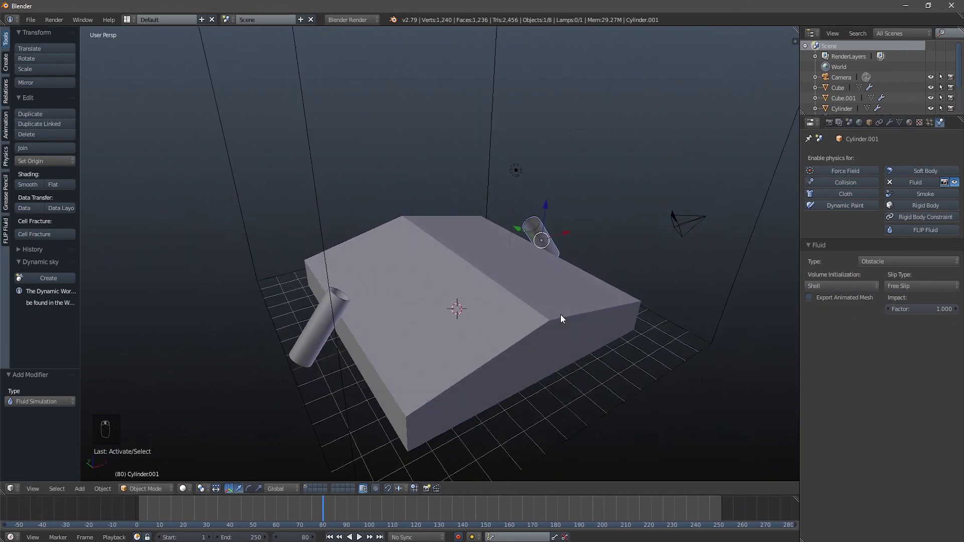
pyautogui.moveTo(534, 309); pyautogui.dragTo(658, 320)
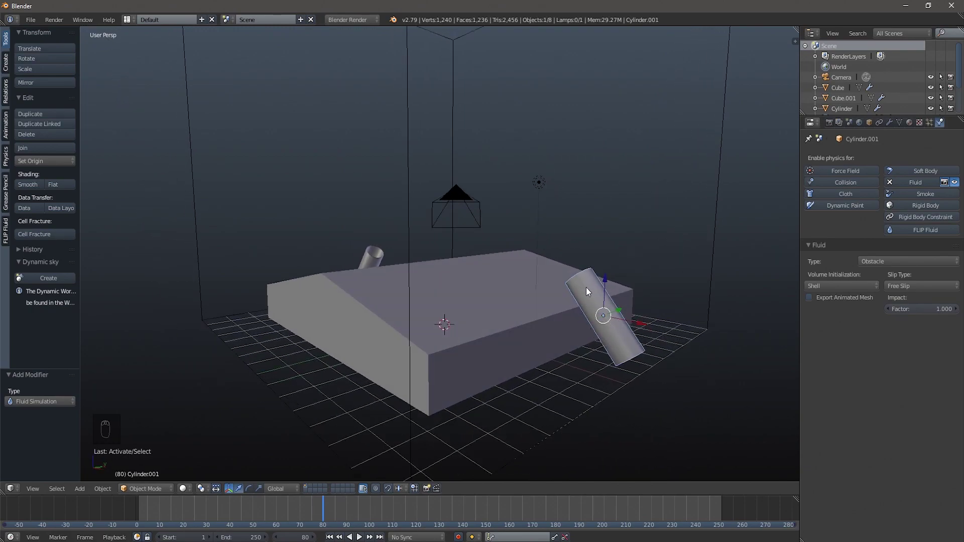
pyautogui.moveTo(610, 348); pyautogui.dragTo(514, 250)
pyautogui.moveTo(566, 254); pyautogui.dragTo(605, 305)
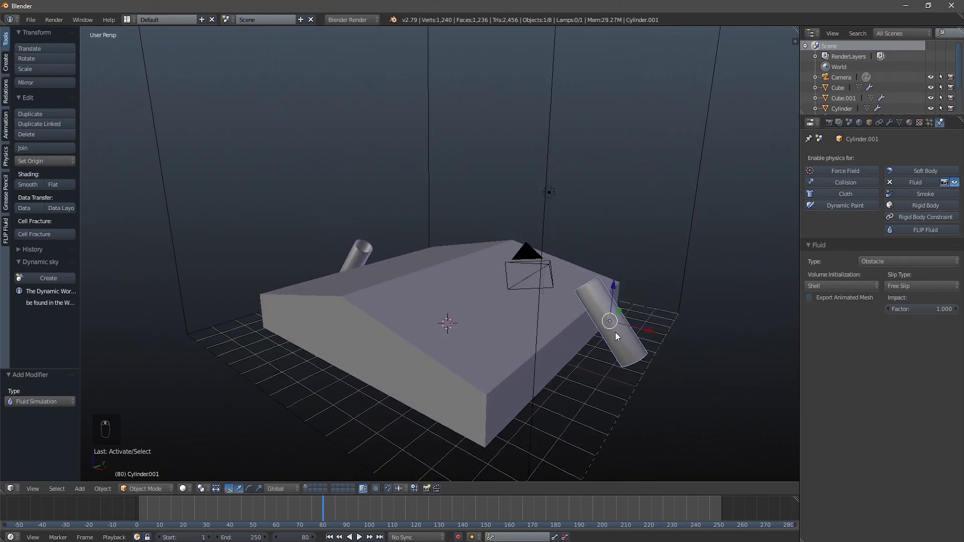
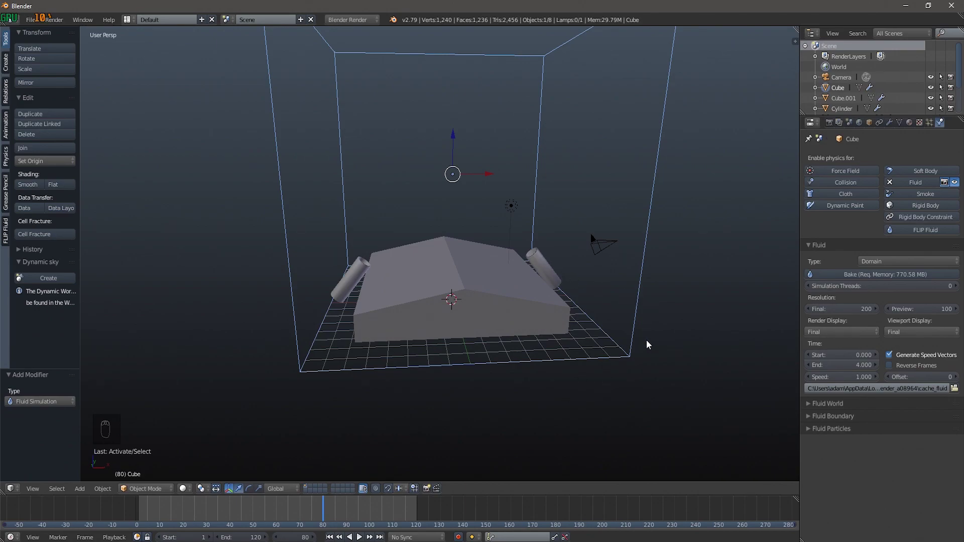
# - Bake the fluid domain and orbit to inspect the fluid streaming from the cylinders
pyautogui.click(870, 282)
pyautogui.moveTo(514, 370); pyautogui.dragTo(724, 321)
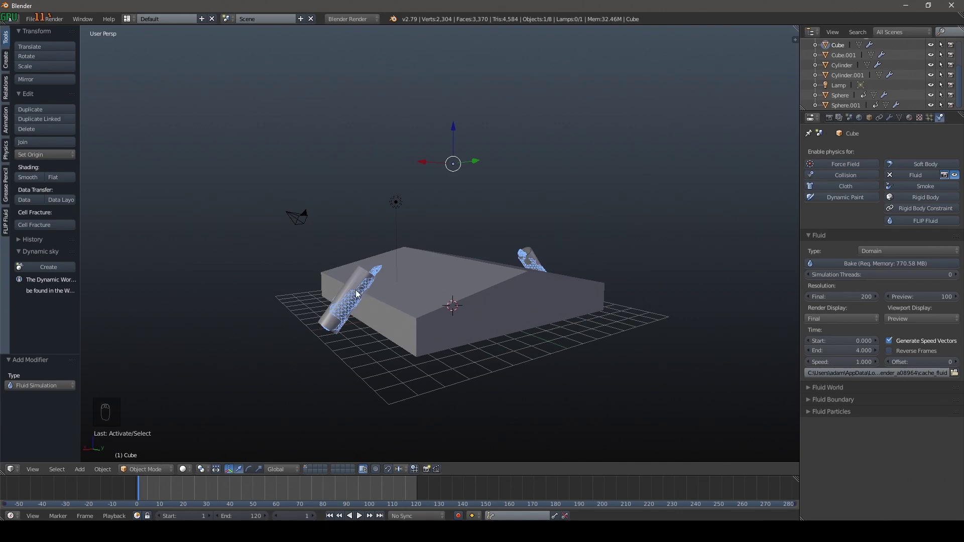
pyautogui.moveTo(852, 319); pyautogui.dragTo(928, 322)
pyautogui.moveTo(929, 322); pyautogui.dragTo(277, 356)
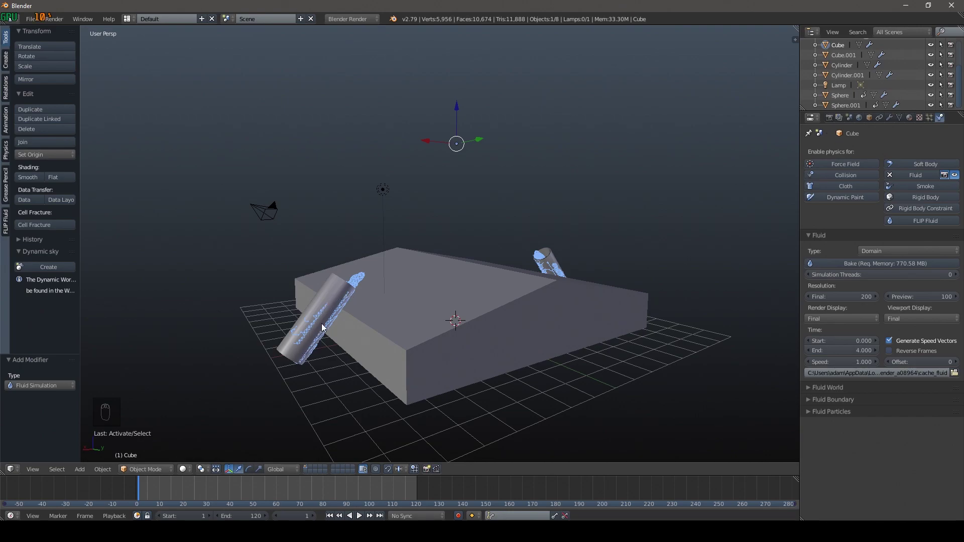
pyautogui.moveTo(343, 292); pyautogui.dragTo(810, 117)
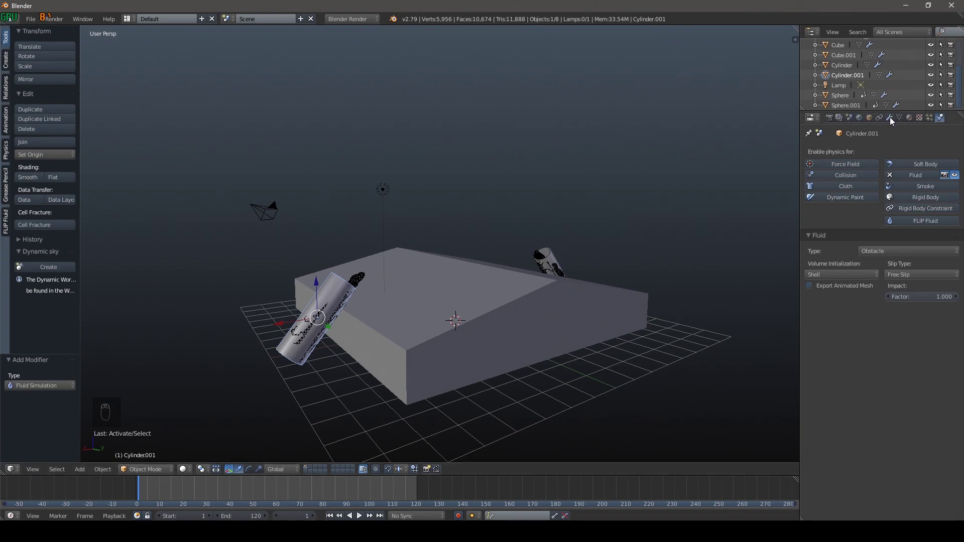
# - Add a Solidify modifier with 0.1 thickness to the cylinder
pyautogui.moveTo(892, 122); pyautogui.dragTo(769, 308)
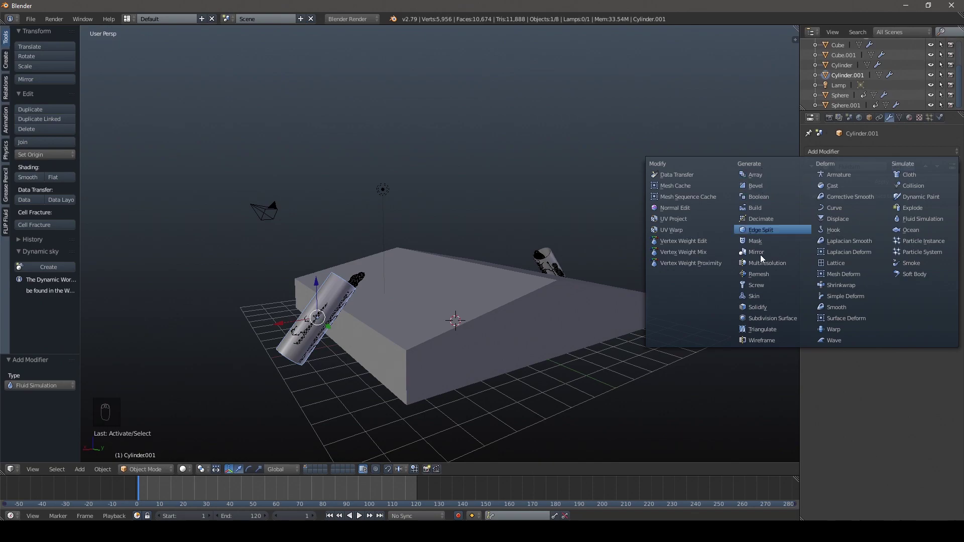
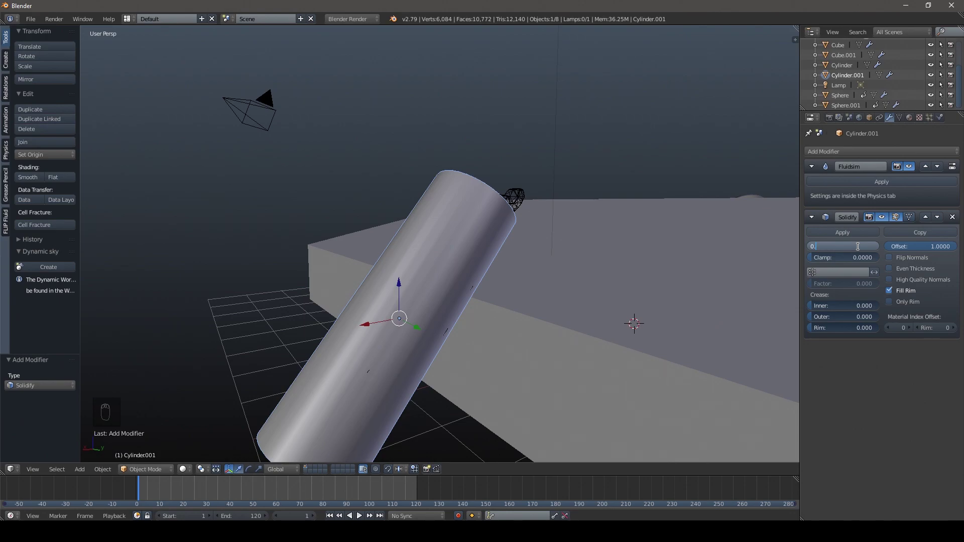
pyautogui.moveTo(737, 265); pyautogui.dragTo(607, 314)
pyautogui.moveTo(606, 315); pyautogui.dragTo(903, 249)
# - Switch the render engine to Cycles and the viewport shading to Rendered
pyautogui.moveTo(901, 250); pyautogui.dragTo(724, 146)
pyautogui.moveTo(667, 254); pyautogui.dragTo(345, 22)
pyautogui.moveTo(344, 21); pyautogui.dragTo(428, 145)
pyautogui.press('shift+z')
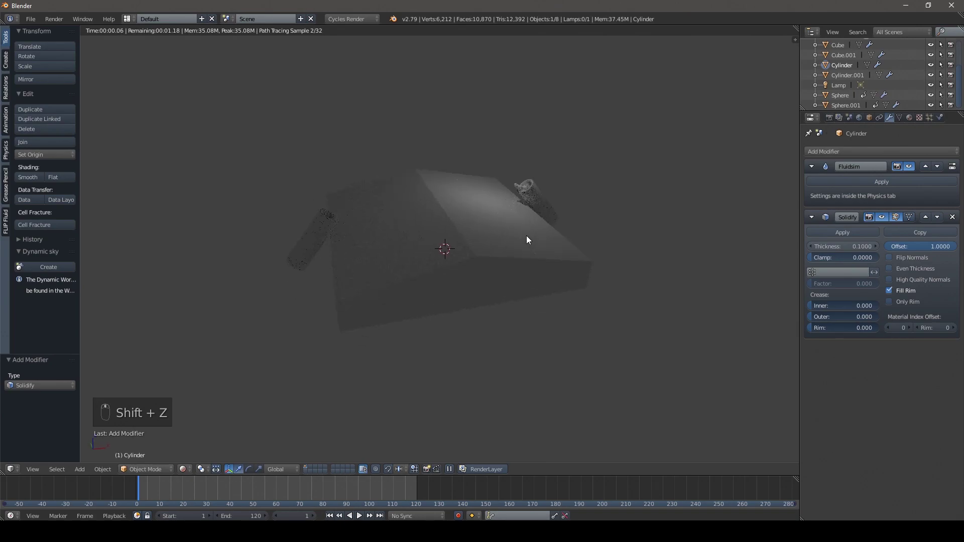
# - Orbit the rendered Cycles view around the ramp
pyautogui.moveTo(496, 224); pyautogui.dragTo(798, 146)
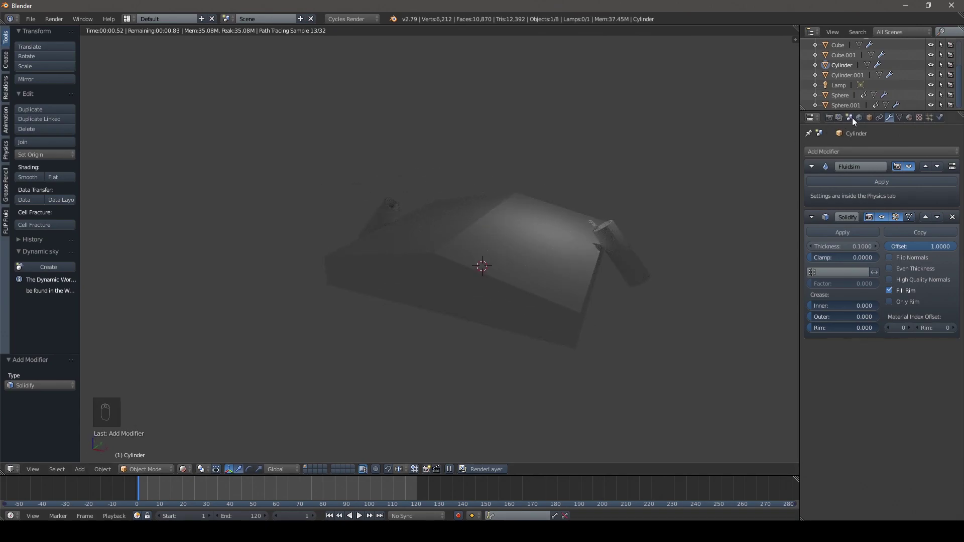
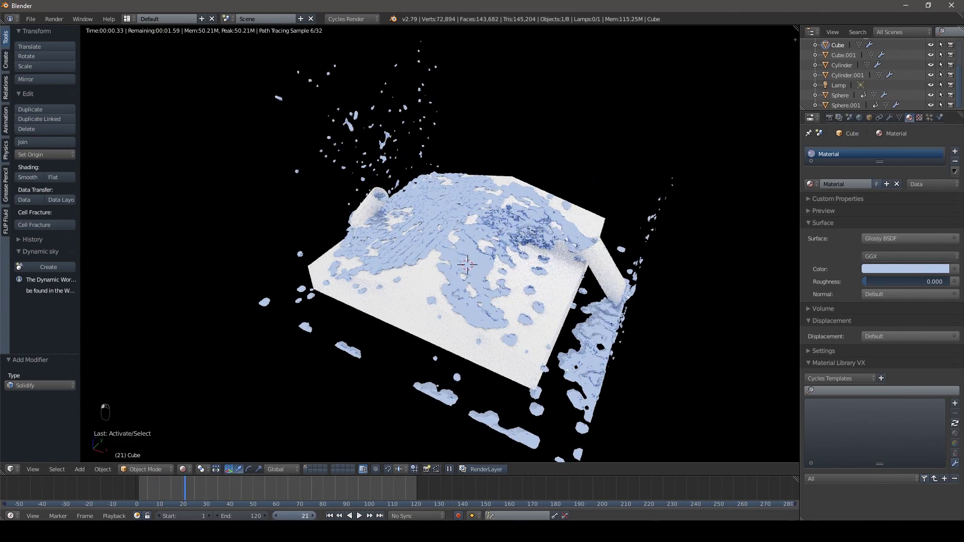
# - Set the fluid's Glossy material roughness to 0.2 and review it in the rendered view
pyautogui.middleClick(886, 278)
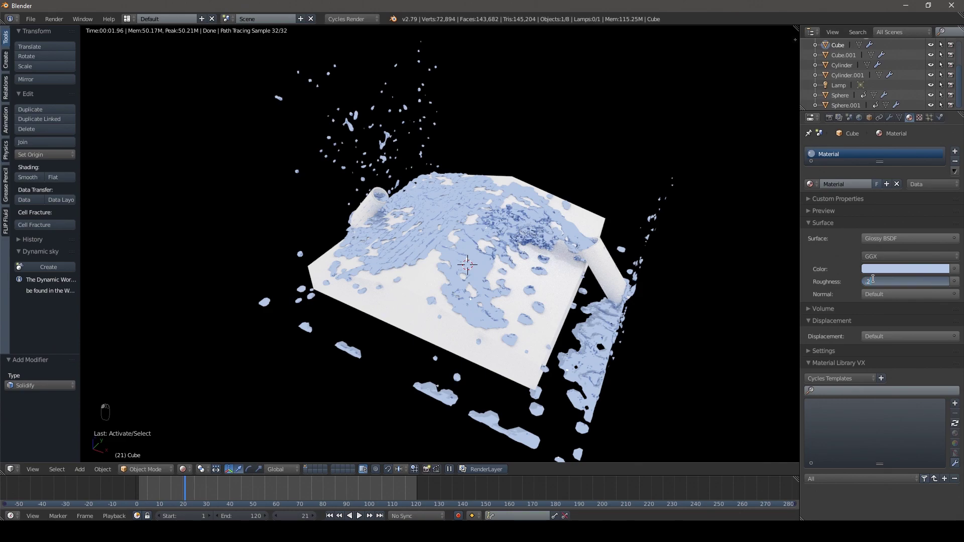
pyautogui.moveTo(778, 221); pyautogui.dragTo(35, 181)
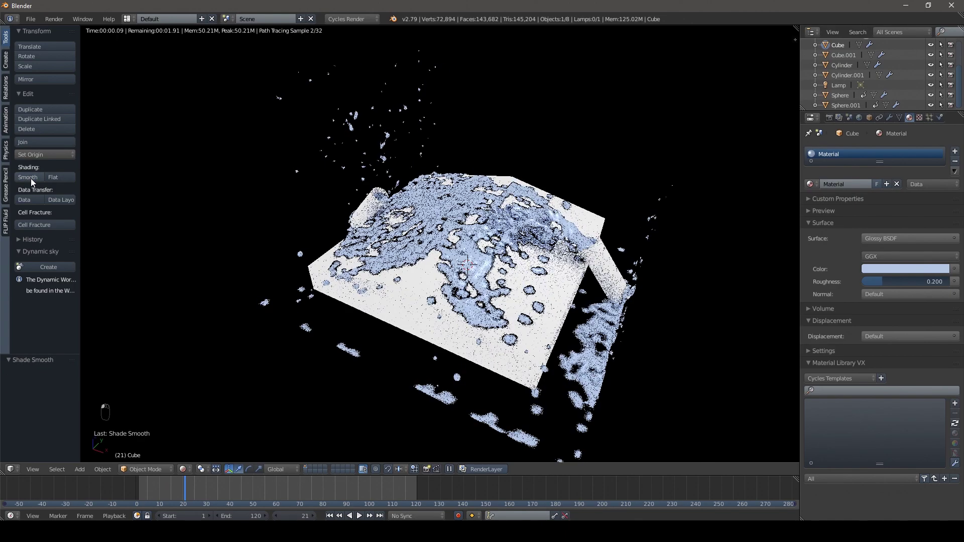
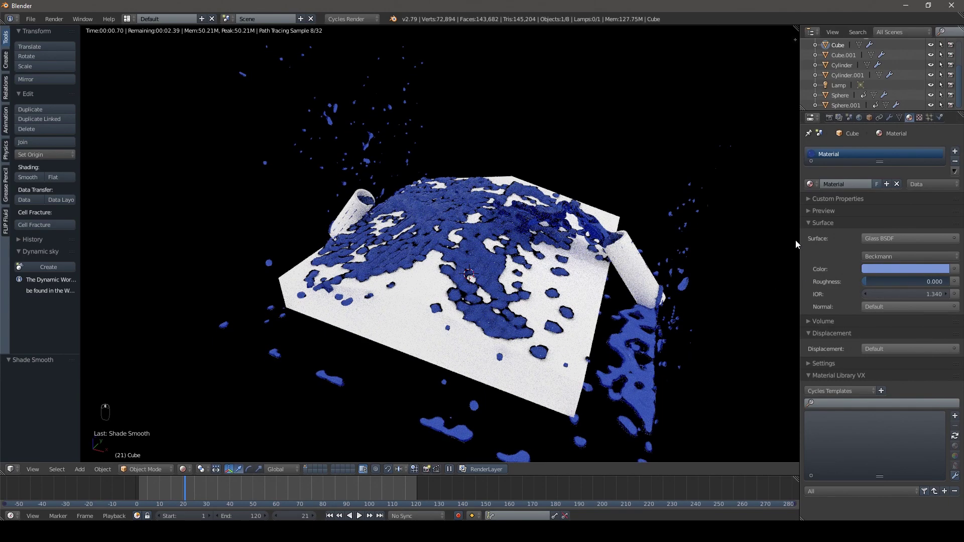
pyautogui.moveTo(889, 243); pyautogui.dragTo(846, 340)
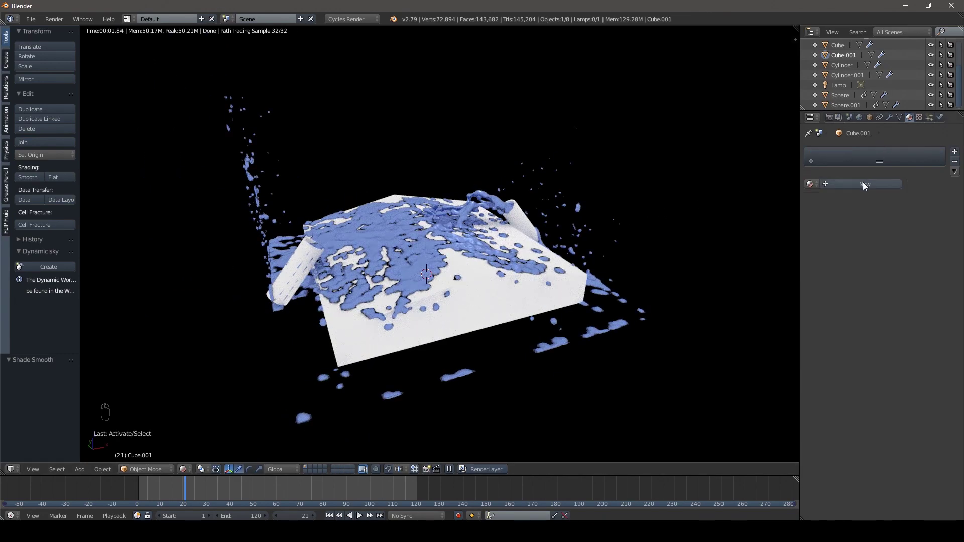
# - Choose a surface shader for the slab's Material.001 from the shader list
pyautogui.middleClick(866, 184)
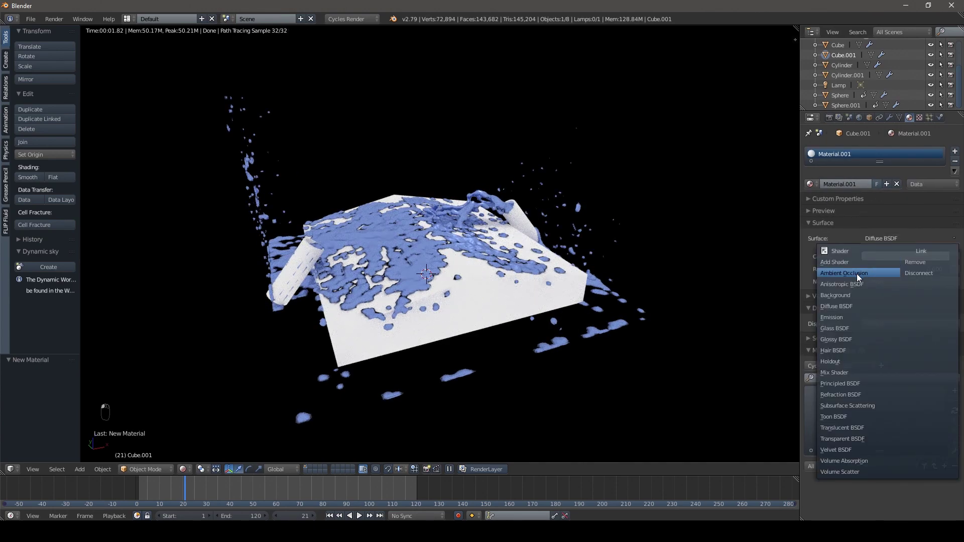
pyautogui.moveTo(856, 283); pyautogui.dragTo(886, 269)
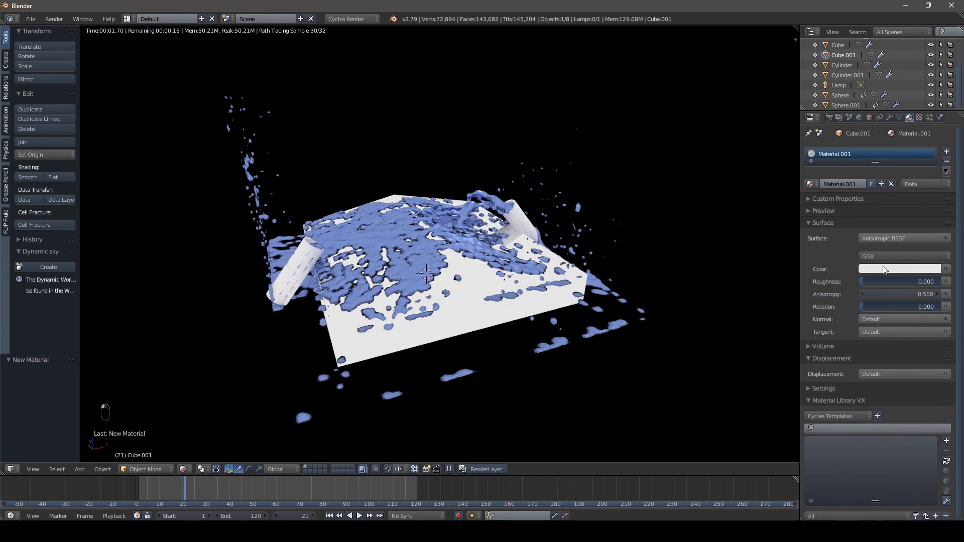
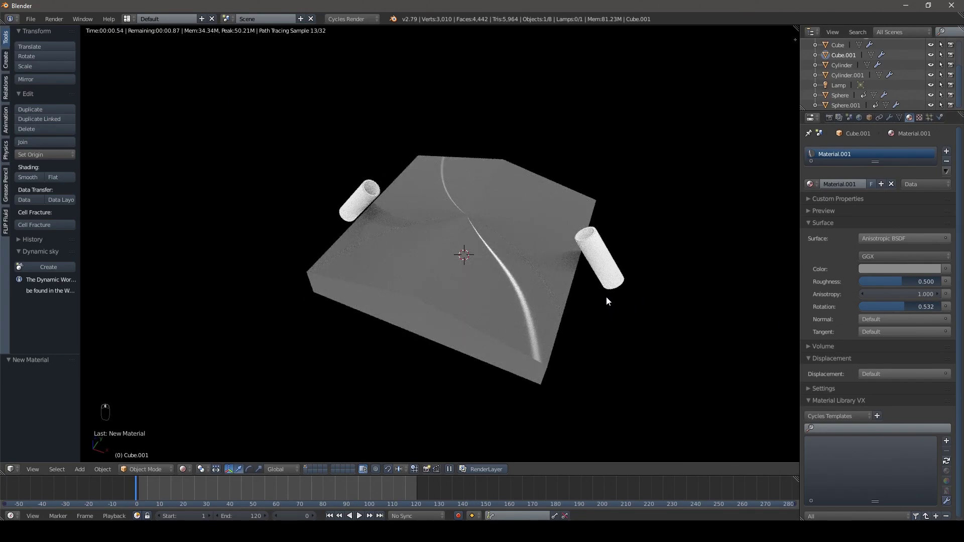
# - Give Cylinder.001 a pink Glass BSDF material and orbit to view it
pyautogui.moveTo(602, 244); pyautogui.dragTo(848, 328)
pyautogui.moveTo(848, 328); pyautogui.dragTo(904, 271)
pyautogui.moveTo(904, 272); pyautogui.dragTo(582, 334)
pyautogui.moveTo(583, 334); pyautogui.dragTo(596, 317)
pyautogui.moveTo(595, 317); pyautogui.dragTo(339, 241)
pyautogui.moveTo(339, 242); pyautogui.dragTo(353, 219)
# - Select the second cylinder and make its Material.003 a yellow Glass BSDF
pyautogui.click(353, 220)
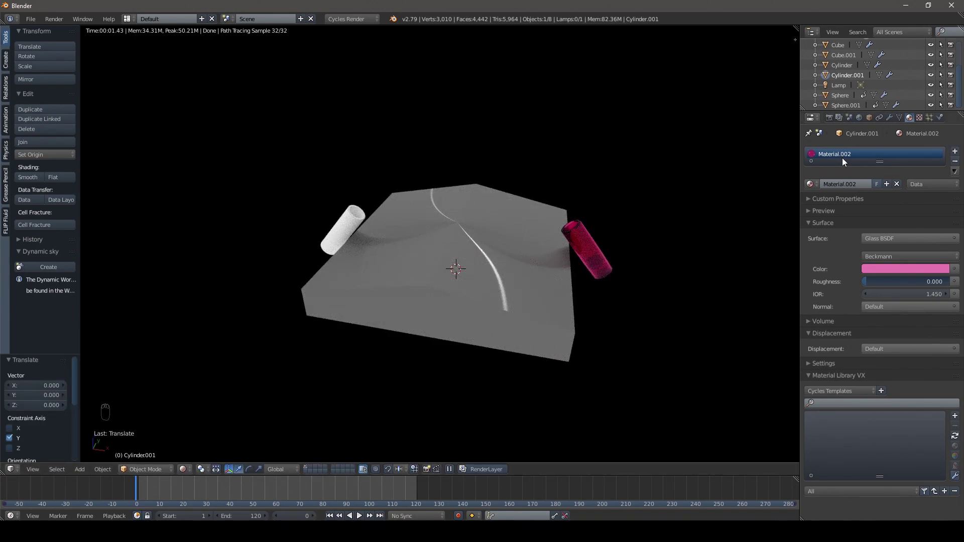
pyautogui.middleClick(356, 218)
pyautogui.click(352, 225)
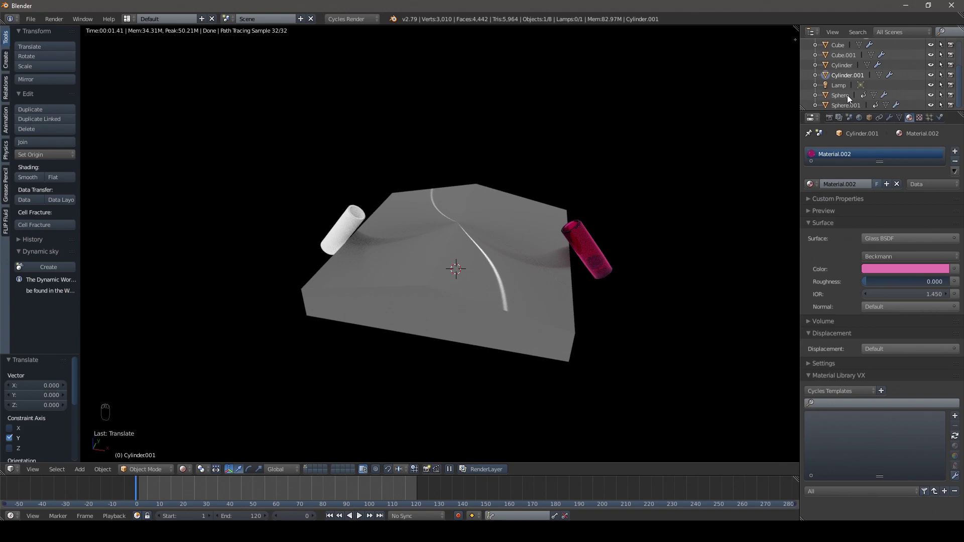
pyautogui.moveTo(363, 212); pyautogui.dragTo(841, 340)
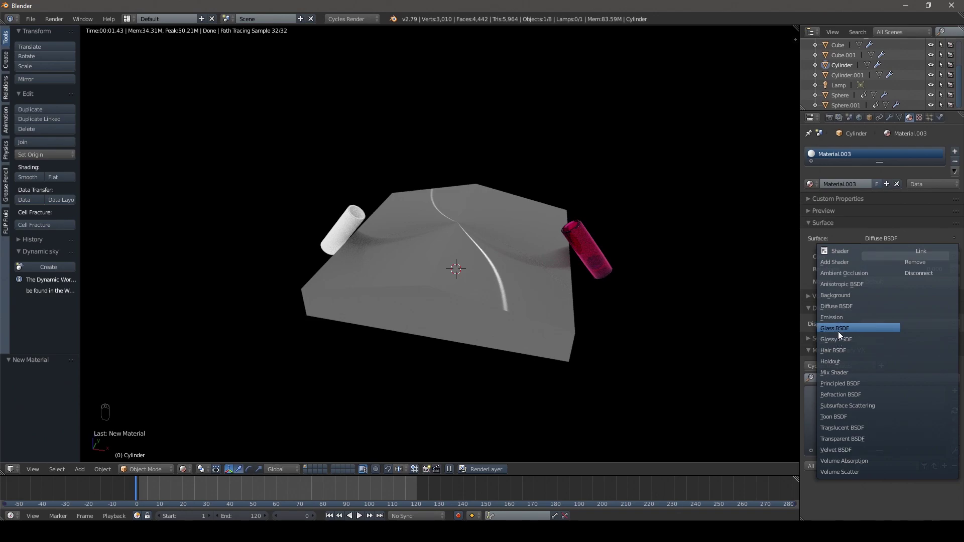
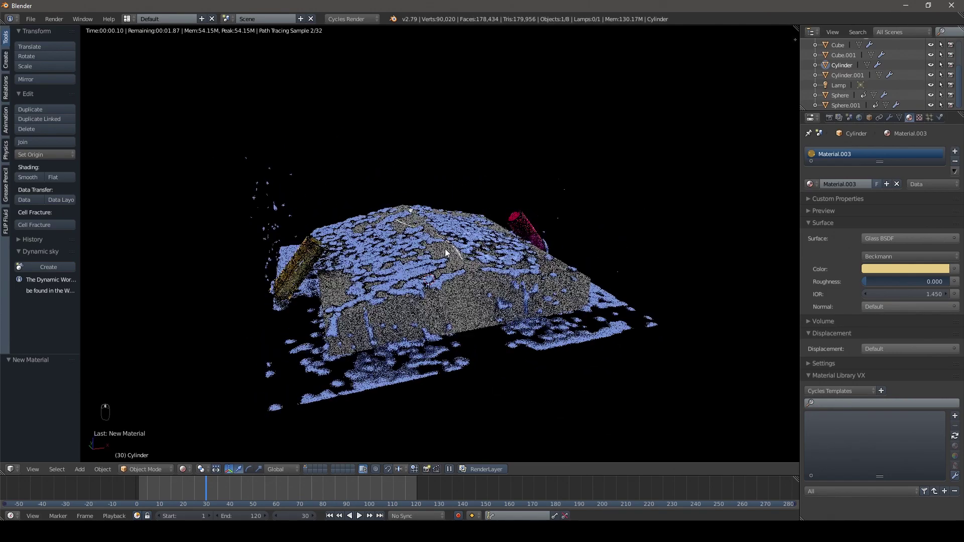
# - Orbit and move closer to inspect the fluid and glass cylinders on the ramp
pyautogui.moveTo(213, 307); pyautogui.dragTo(216, 310)
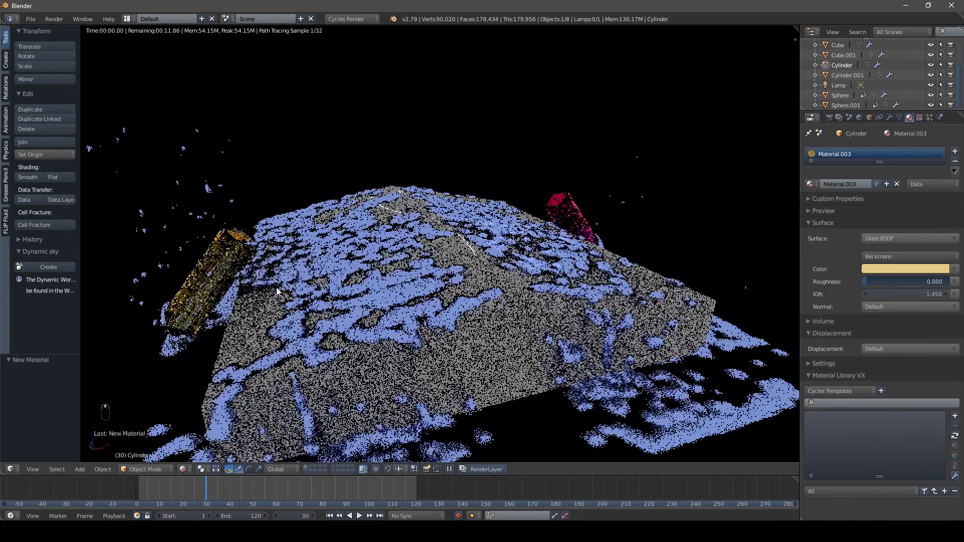
pyautogui.moveTo(195, 298); pyautogui.dragTo(351, 233)
pyautogui.moveTo(239, 202); pyautogui.dragTo(881, 119)
pyautogui.moveTo(895, 118); pyautogui.dragTo(837, 233)
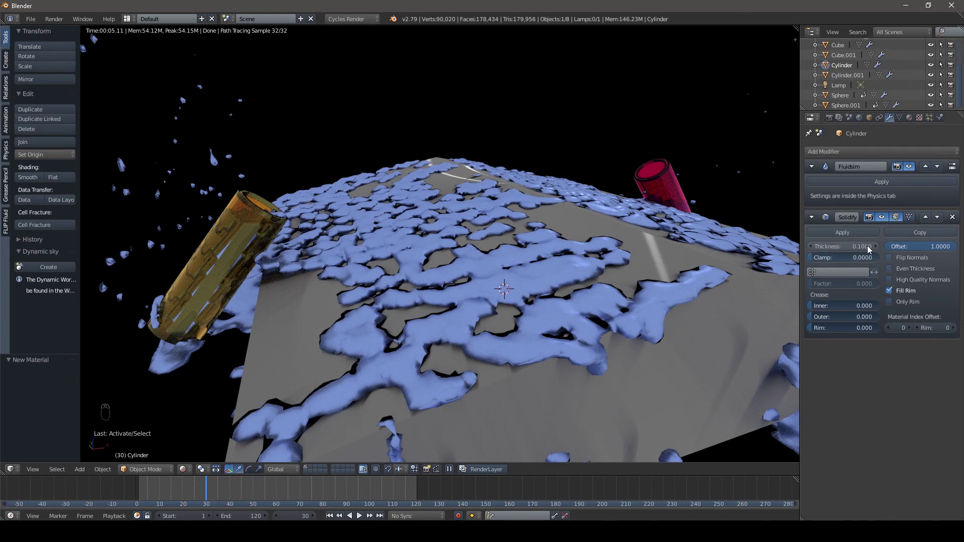
# - Raise the amber cylinder's Solidify thickness from 0.1 to 0.12
pyautogui.click(878, 250)
pyautogui.middleClick(878, 250)
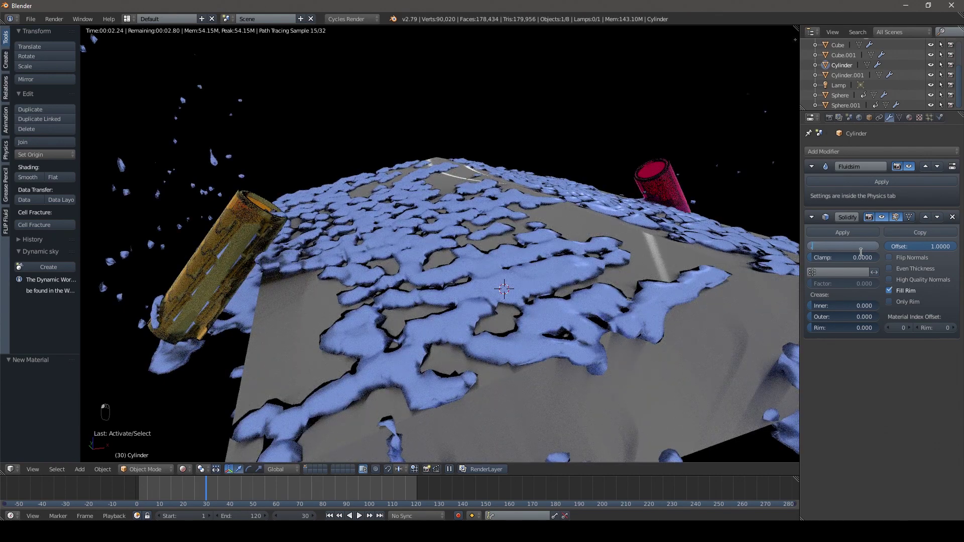
pyautogui.press('KP_1')
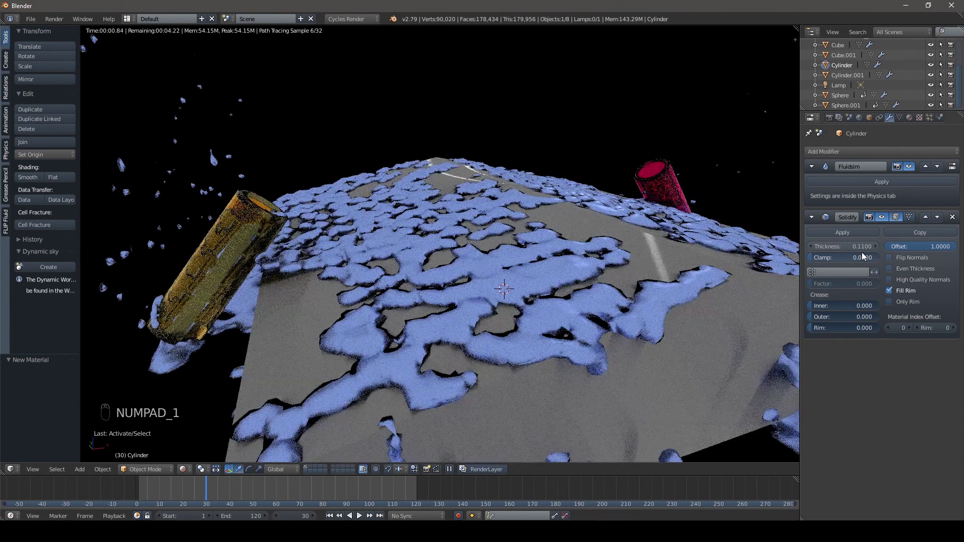
pyautogui.click(855, 248)
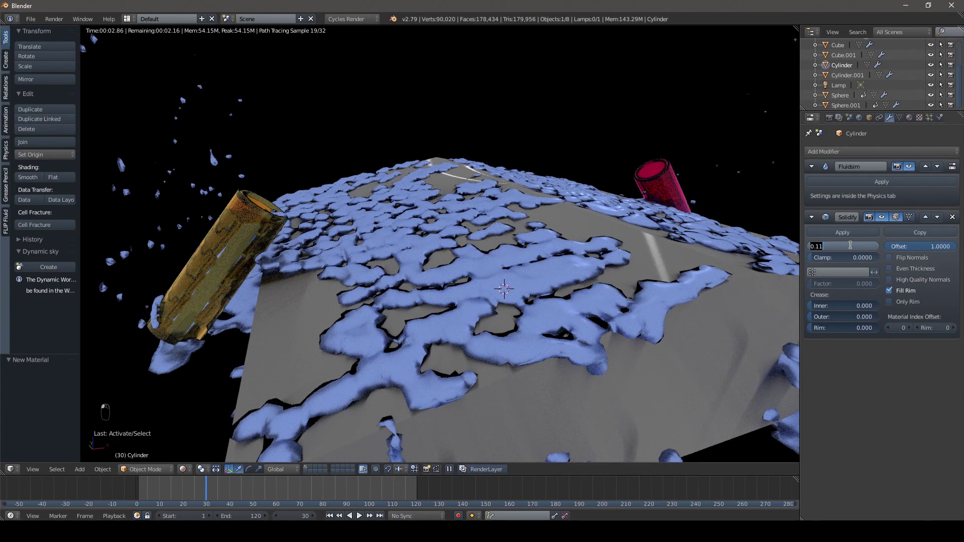
pyautogui.middleClick(854, 249)
pyautogui.middleClick(854, 249)
# - Pull the viewport back until the whole ramp and both cylinders are in view
pyautogui.moveTo(465, 189); pyautogui.dragTo(458, 261)
pyautogui.middleClick(467, 258)
pyautogui.middleClick(477, 250)
pyautogui.middleClick(486, 236)
pyautogui.middleClick(486, 234)
pyautogui.middleClick(488, 234)
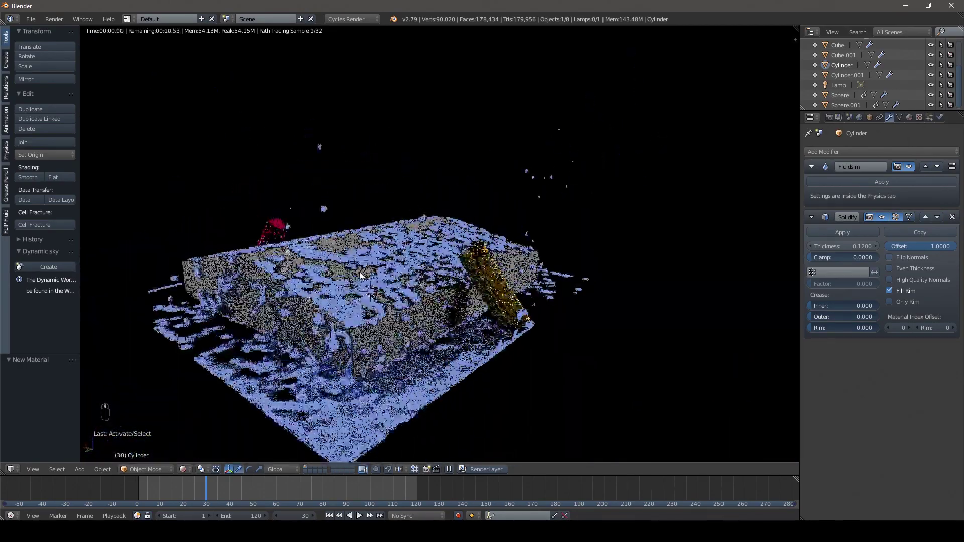
pyautogui.moveTo(400, 281); pyautogui.dragTo(519, 276)
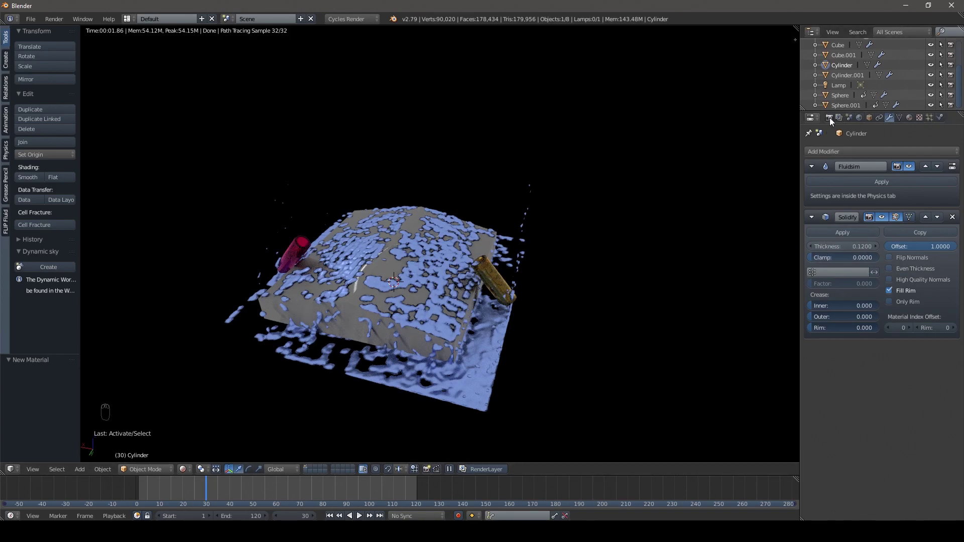
# - Switch Cycles rendering to GPU Compute at full 1920×1080 resolution
pyautogui.moveTo(828, 120); pyautogui.dragTo(847, 218)
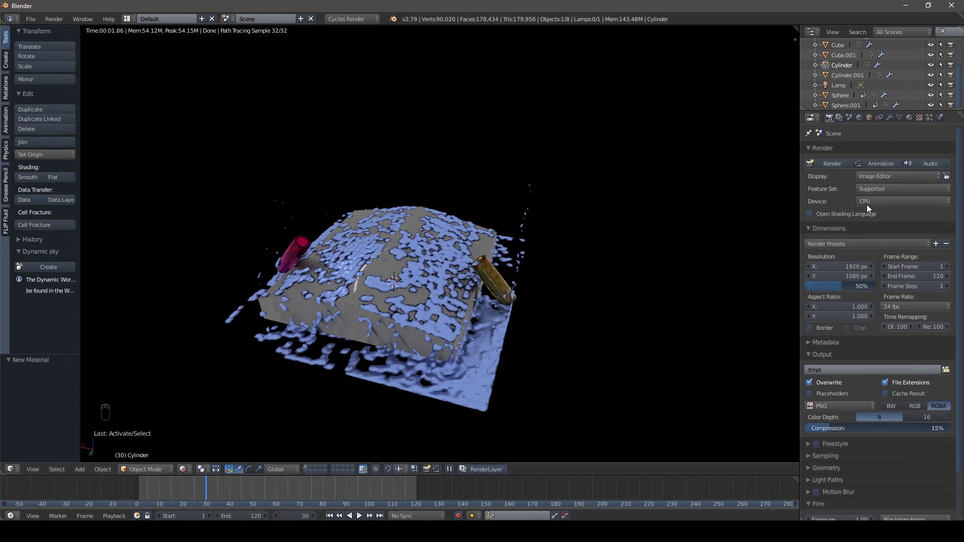
pyautogui.moveTo(871, 206); pyautogui.dragTo(871, 220)
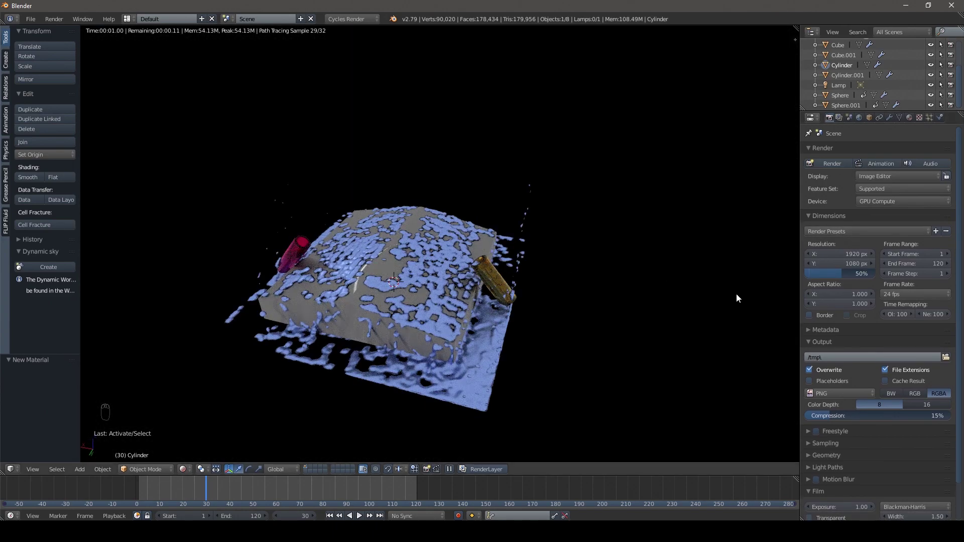
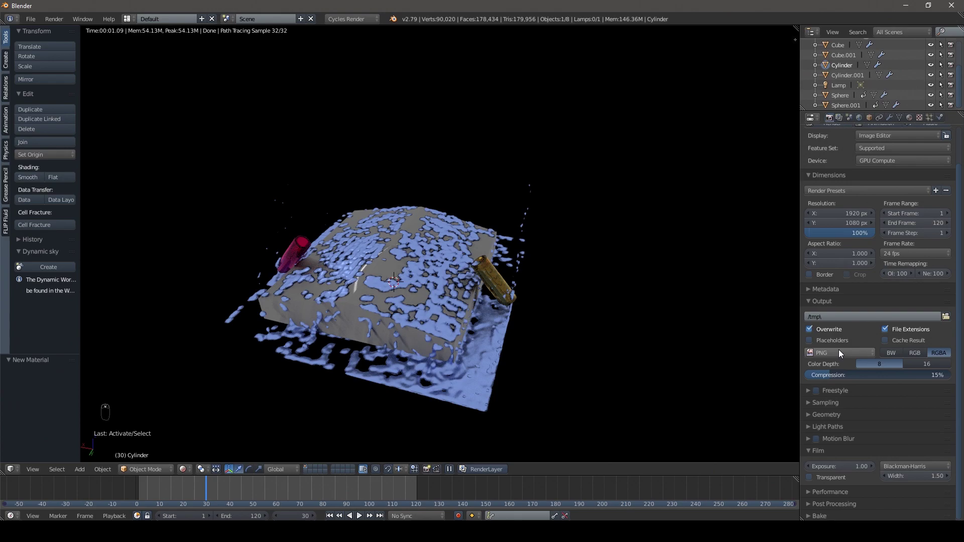
pyautogui.moveTo(839, 353); pyautogui.dragTo(831, 310)
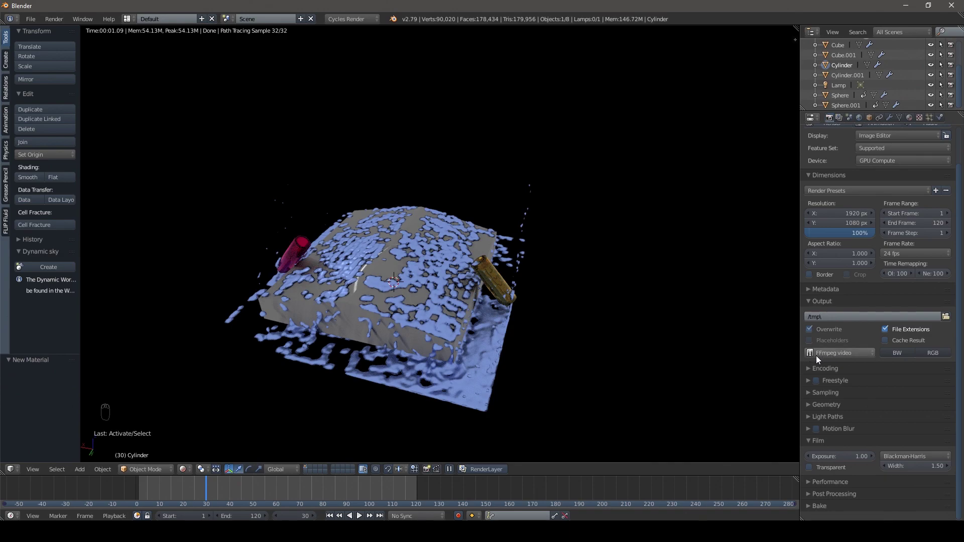
# - Output FFmpeg video in an MPEG-4 container with H.264 codec at High quality
pyautogui.moveTo(808, 369); pyautogui.dragTo(889, 432)
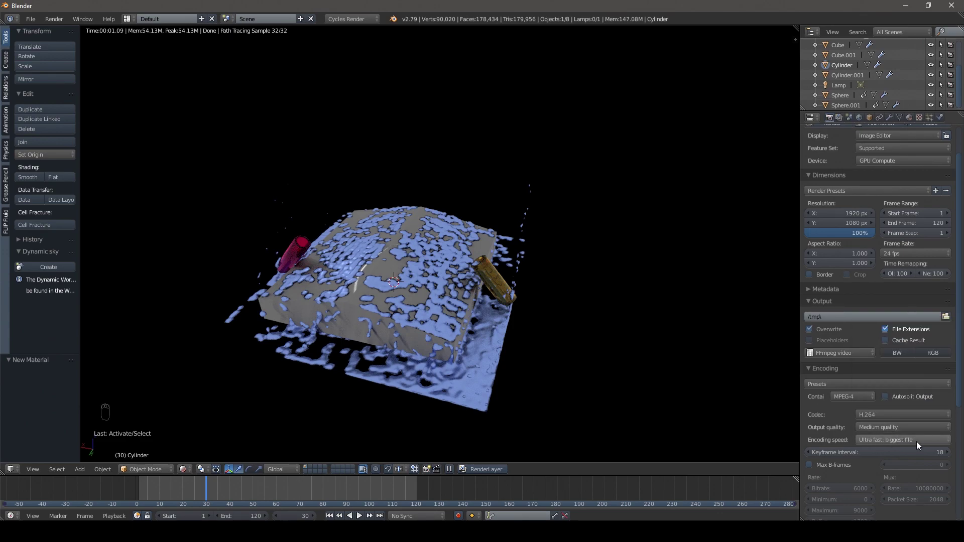
pyautogui.moveTo(907, 431); pyautogui.dragTo(914, 433)
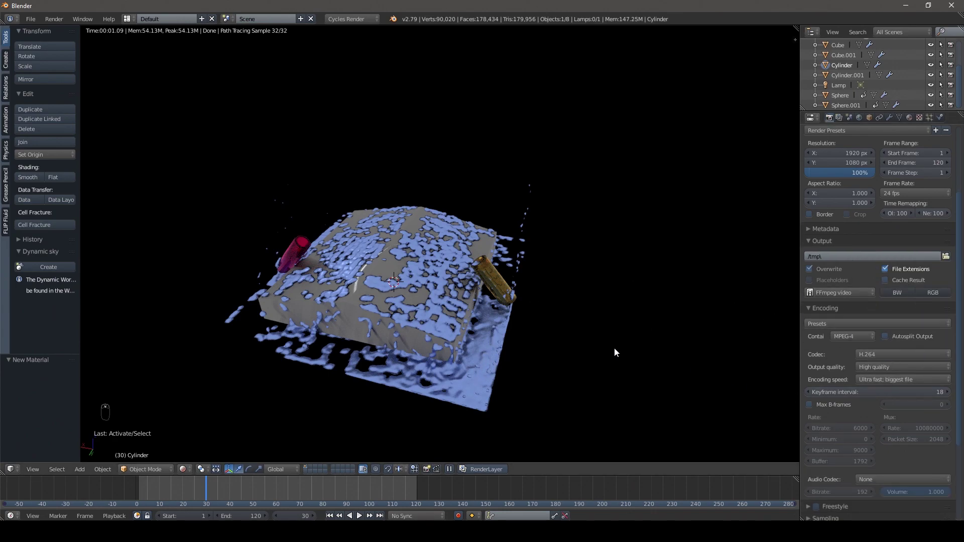
pyautogui.moveTo(603, 322); pyautogui.dragTo(869, 272)
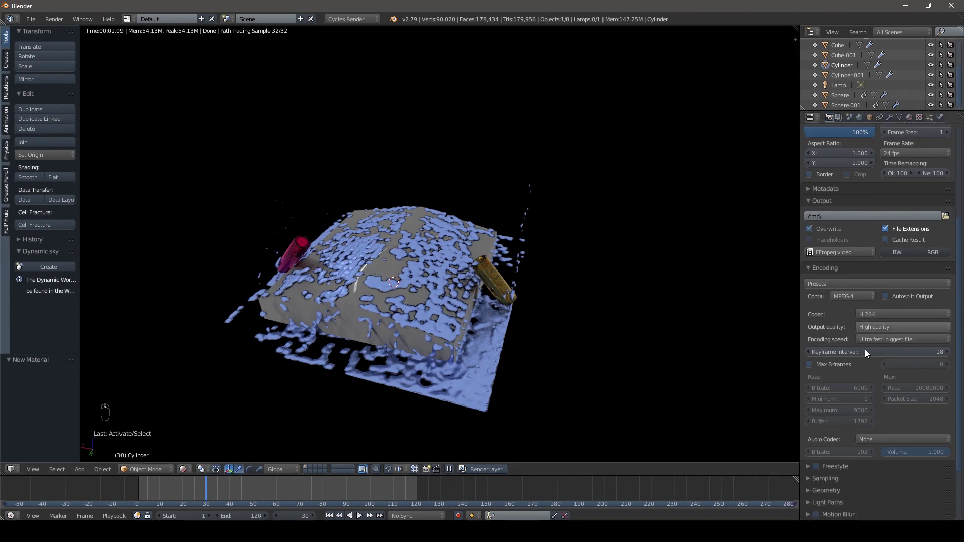
# - Set 90 render samples, 50 preview samples and auto tile size 240×216
pyautogui.middleClick(813, 404)
pyautogui.moveTo(812, 404); pyautogui.dragTo(769, 221)
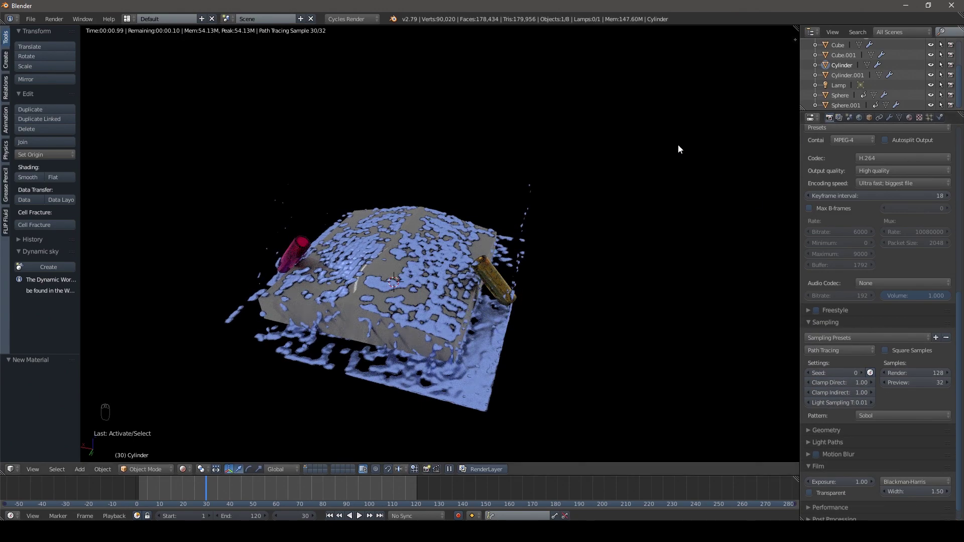
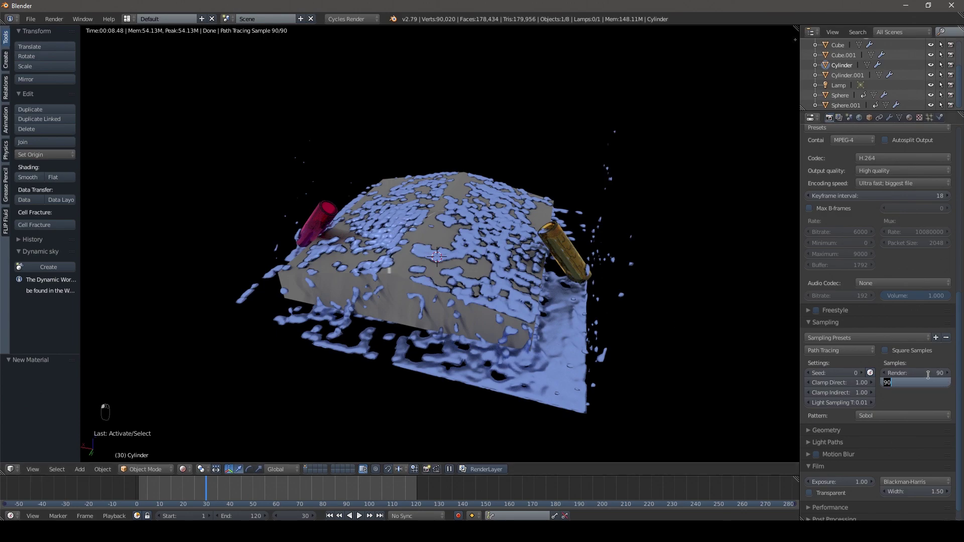
pyautogui.moveTo(931, 377); pyautogui.dragTo(812, 496)
pyautogui.moveTo(812, 496); pyautogui.dragTo(842, 440)
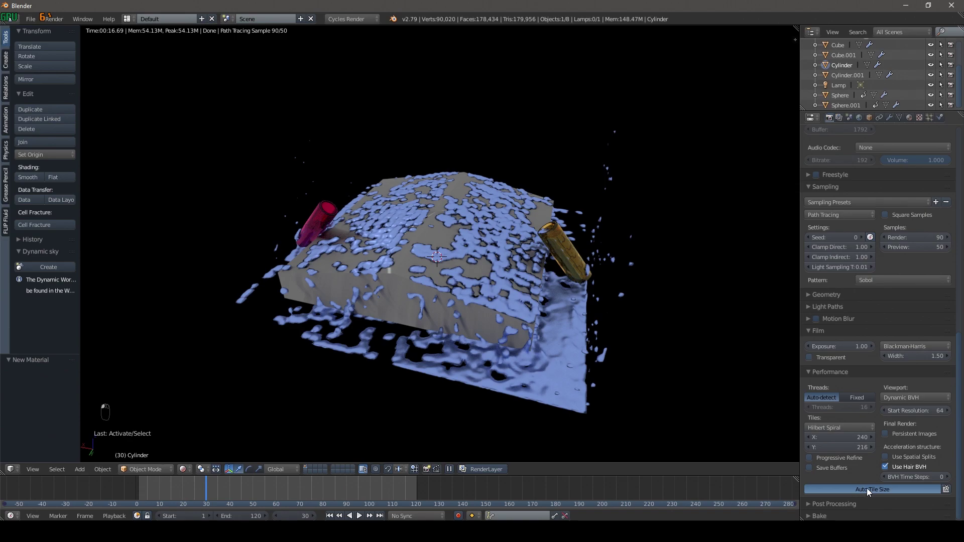
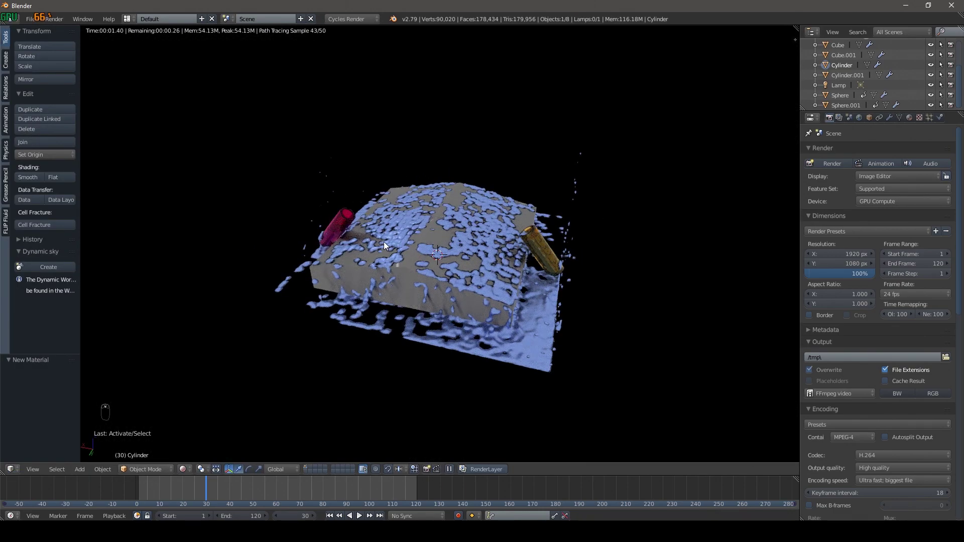
# - Fly the scene camera to frame the whole ramp and start the animation render
pyautogui.press('KP_0')
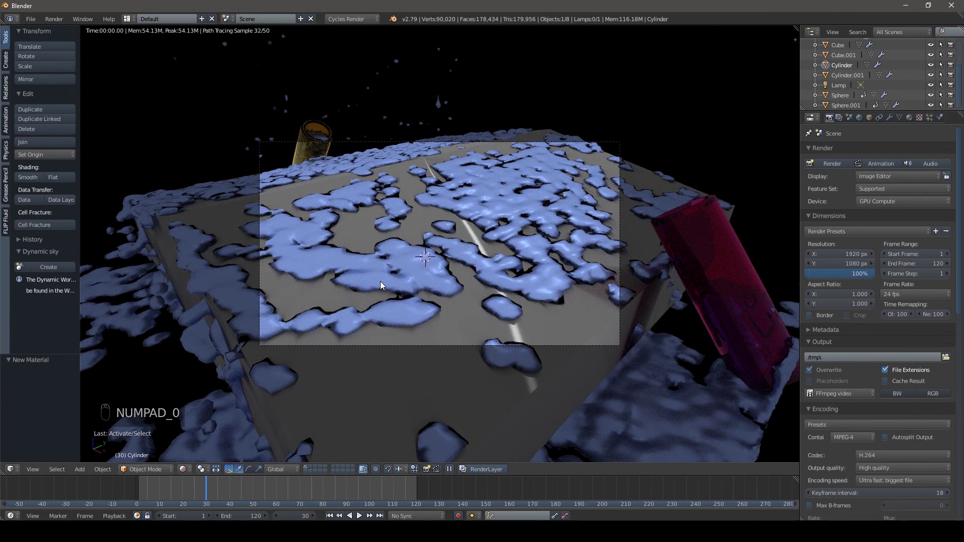
pyautogui.press('shift+f')
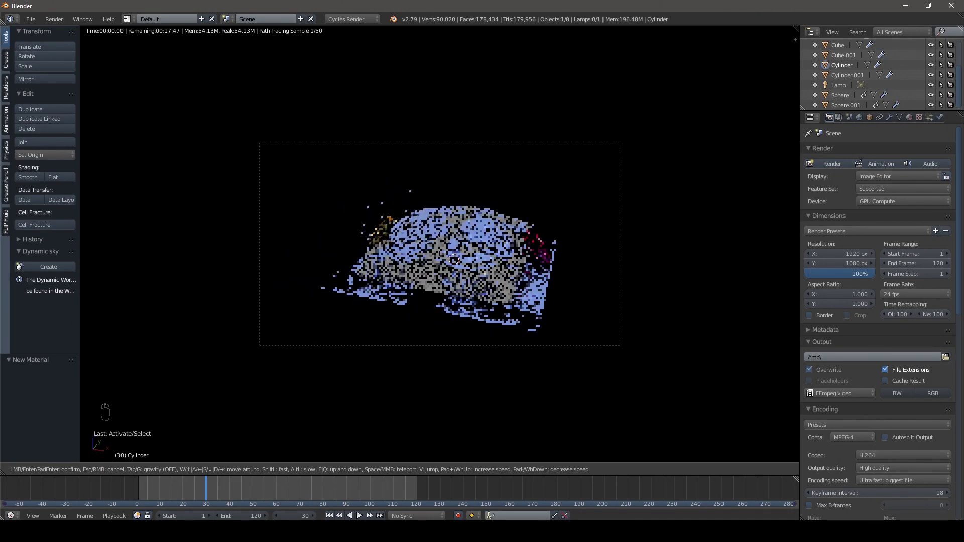
pyautogui.click(443, 246)
pyautogui.moveTo(443, 246); pyautogui.dragTo(814, 130)
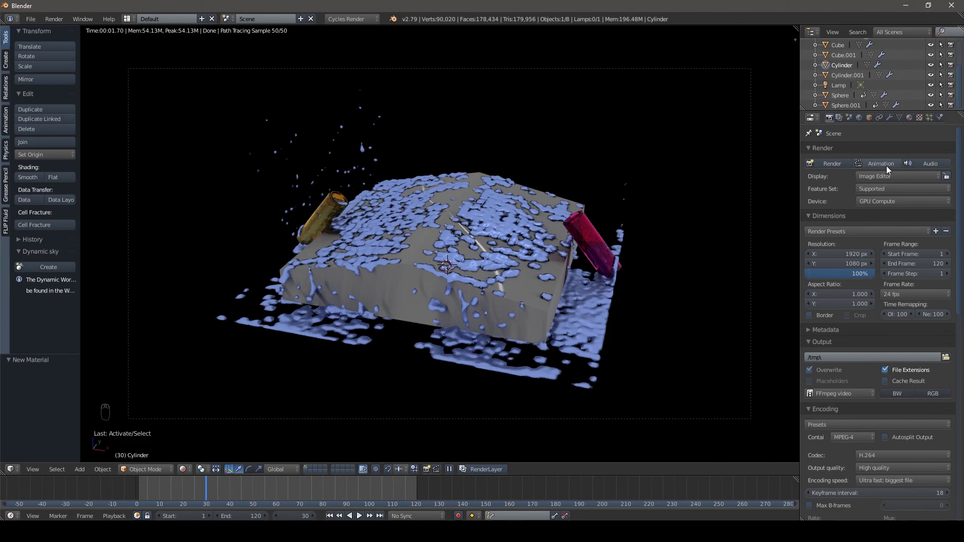